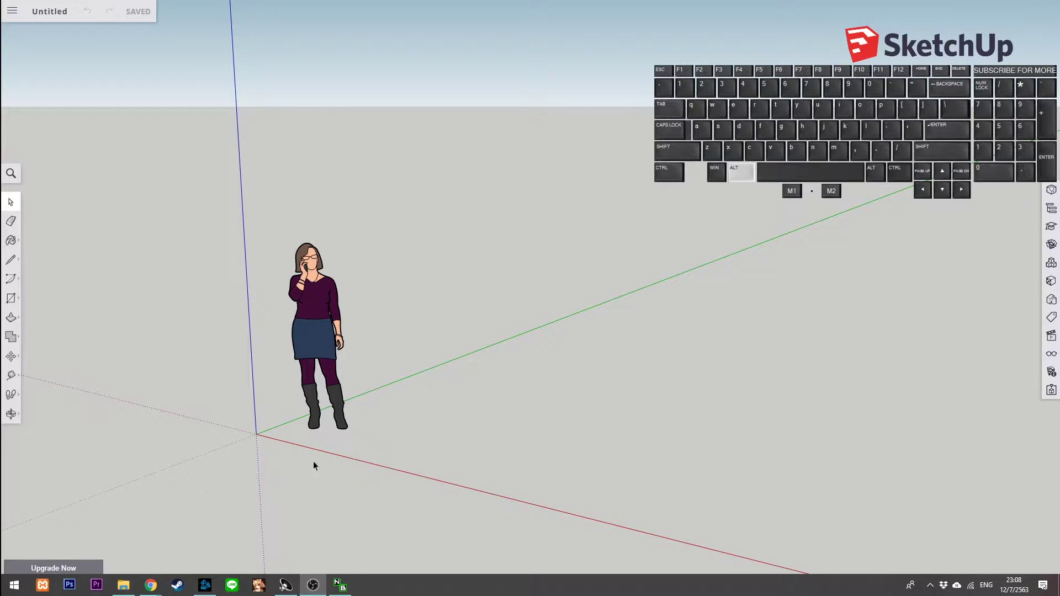
- Frame the ground in front of the scale figure and draw four rectangles of different sizes
{"action": "left_click_drag", "start_coordinate": [81, 414], "coordinate": [73, 383]}
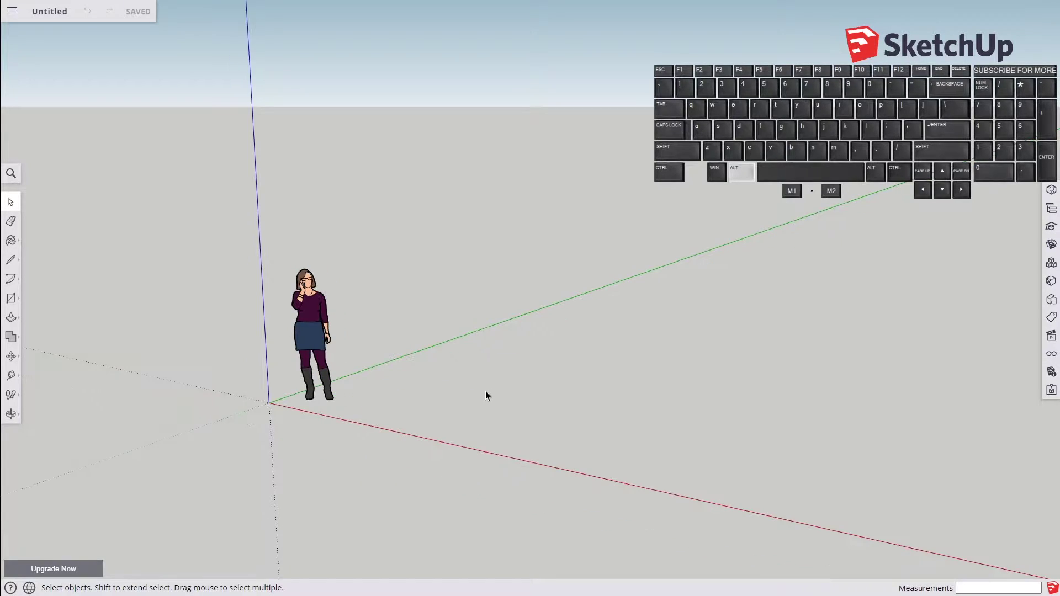
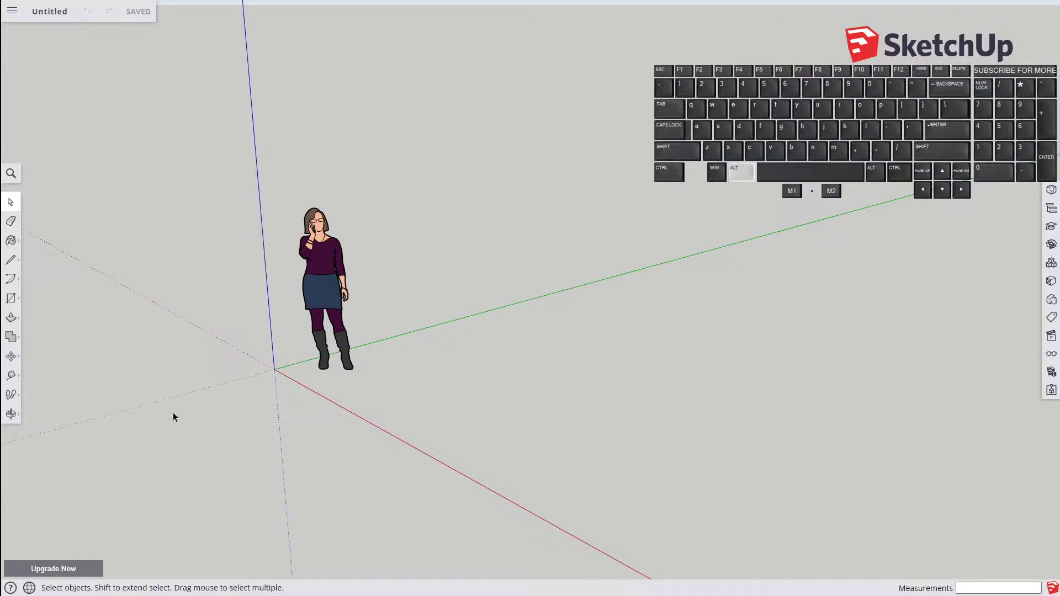
{"action": "left_click", "coordinate": [22, 419]}
{"action": "left_click", "coordinate": [54, 397]}
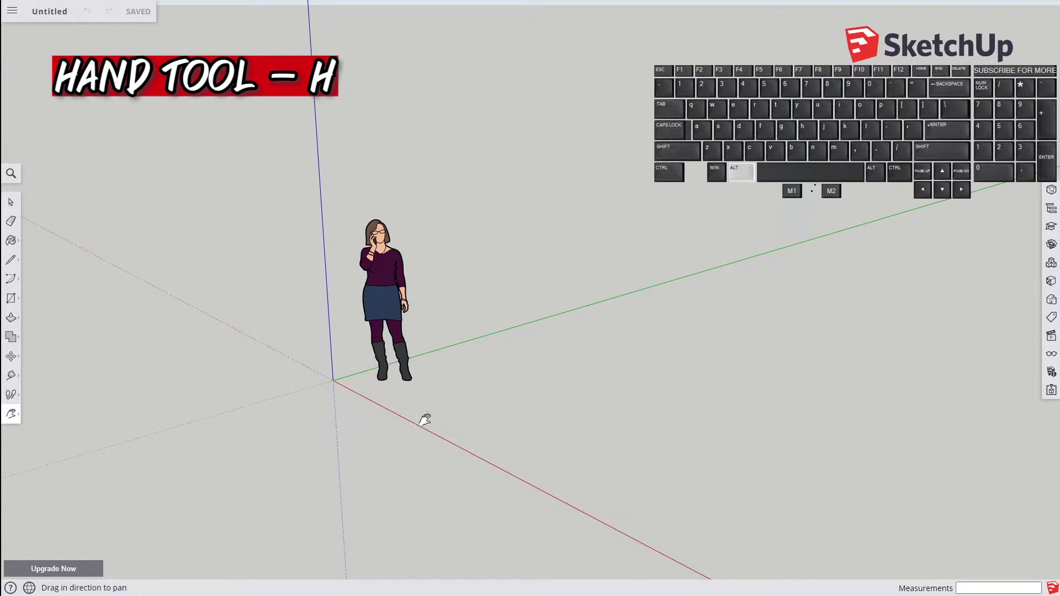
{"action": "left_click_drag", "start_coordinate": [433, 413], "coordinate": [185, 402]}
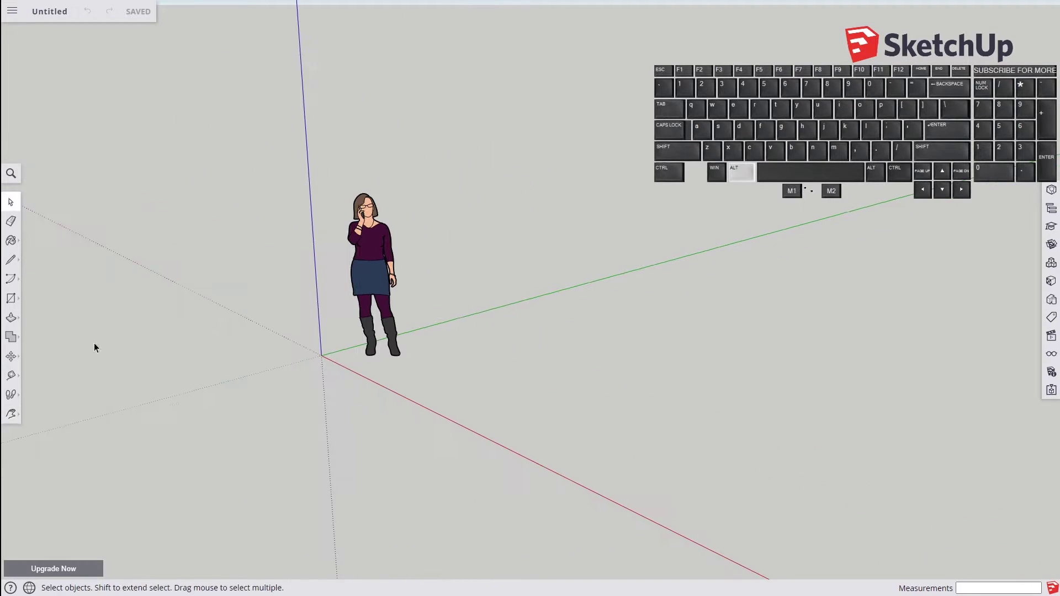
{"action": "left_click", "coordinate": [17, 295]}
{"action": "left_click", "coordinate": [40, 254]}
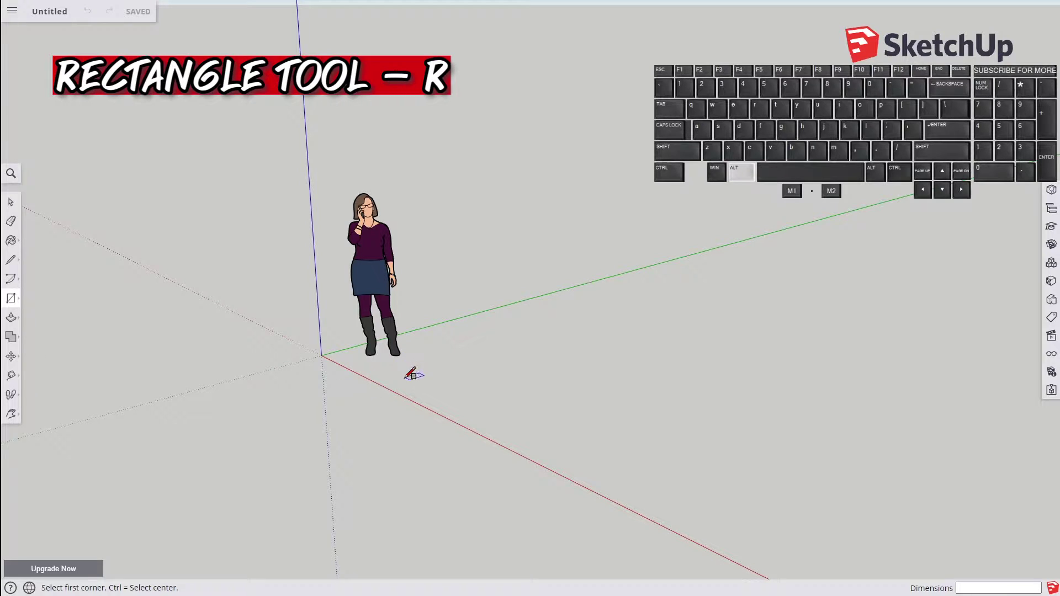
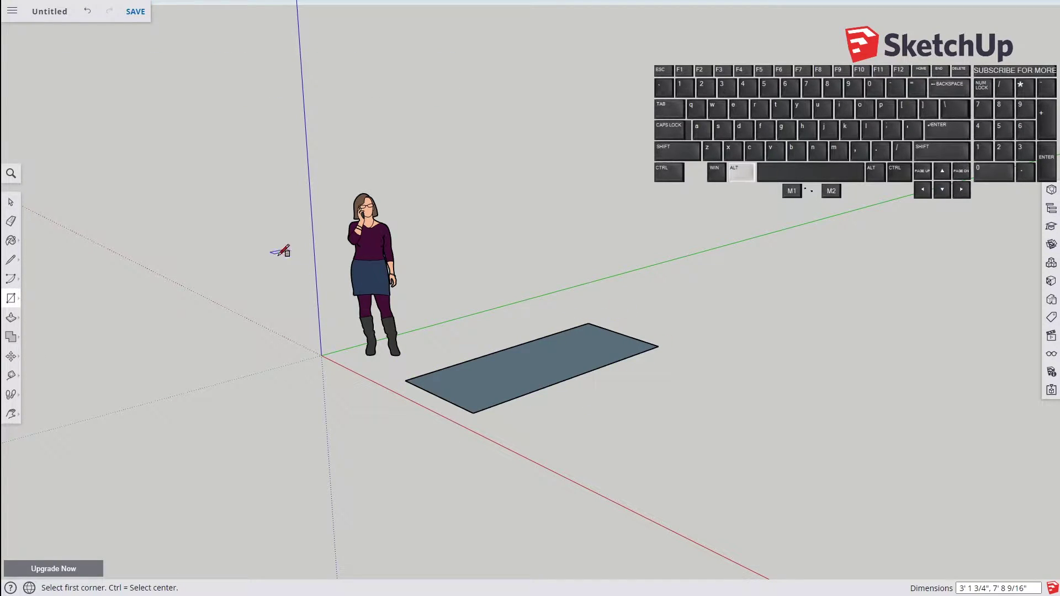
- Select one rectangle's face and edges and orbit to look down on it
{"action": "key", "text": "alt+space"}
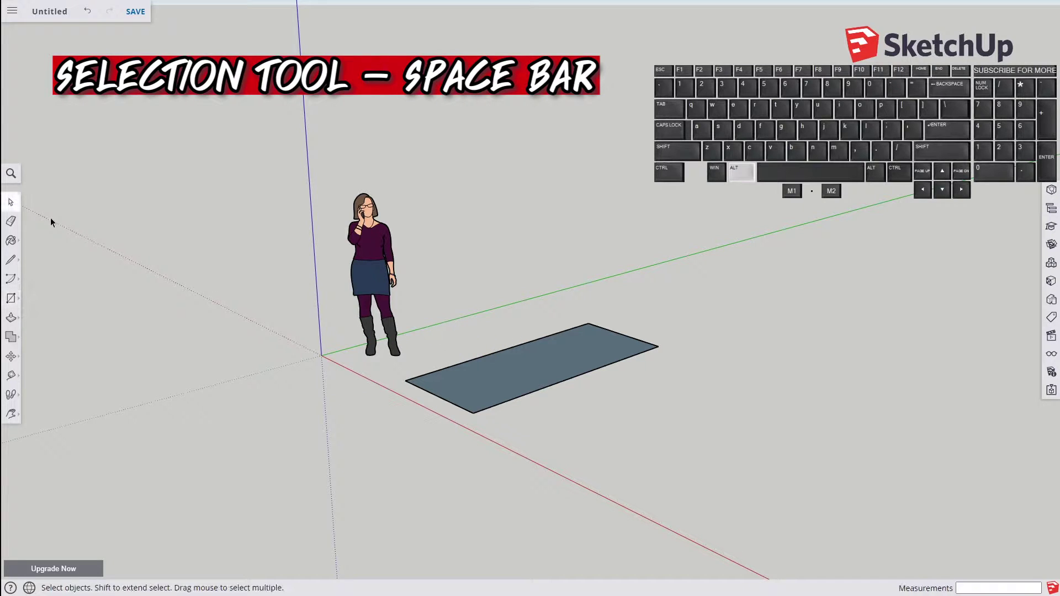
{"action": "left_click", "coordinate": [14, 200]}
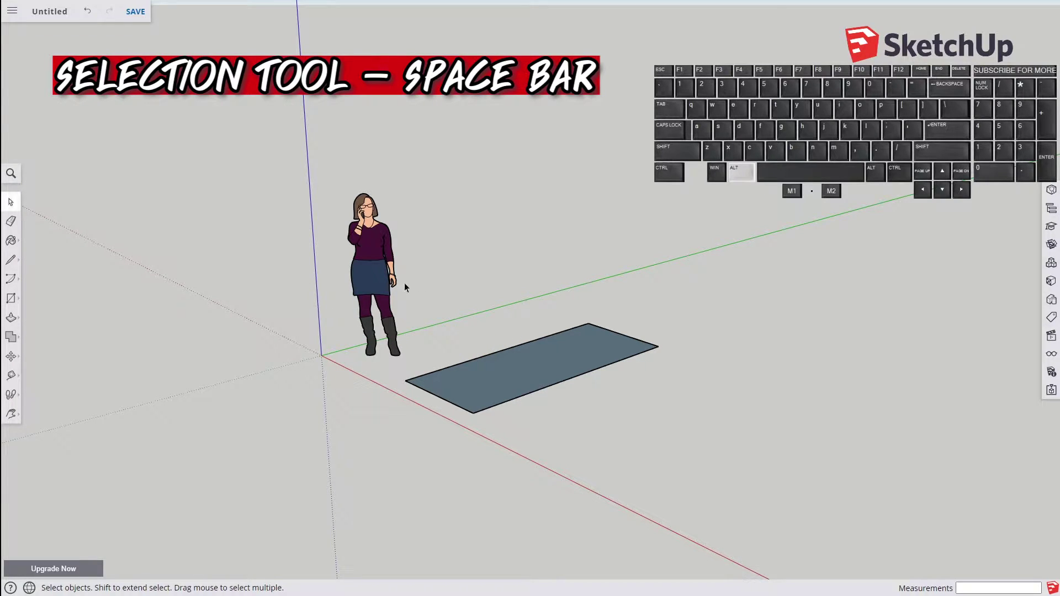
{"action": "double_click", "coordinate": [494, 373]}
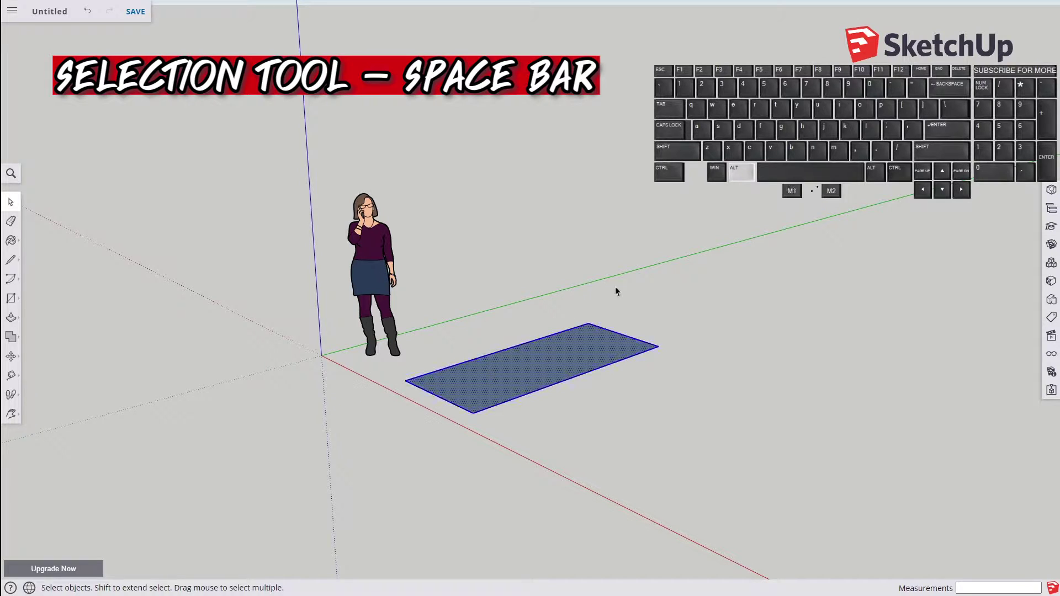
{"action": "scroll", "scroll_direction": "up", "scroll_amount": 3}
{"action": "scroll", "scroll_direction": "down", "scroll_amount": 3}
{"action": "left_click_drag", "start_coordinate": [662, 250], "coordinate": [460, 474]}
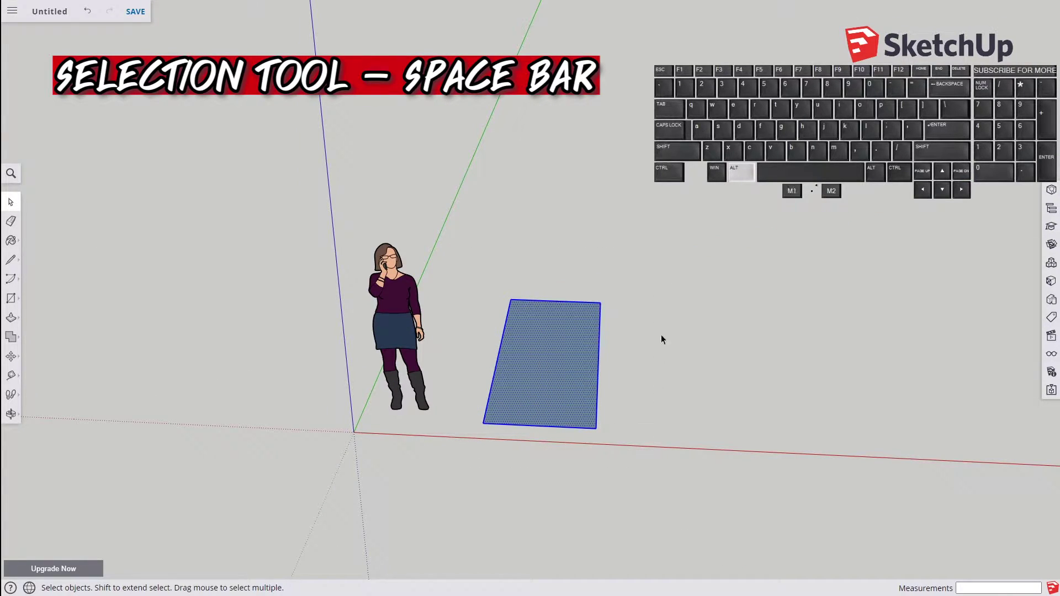
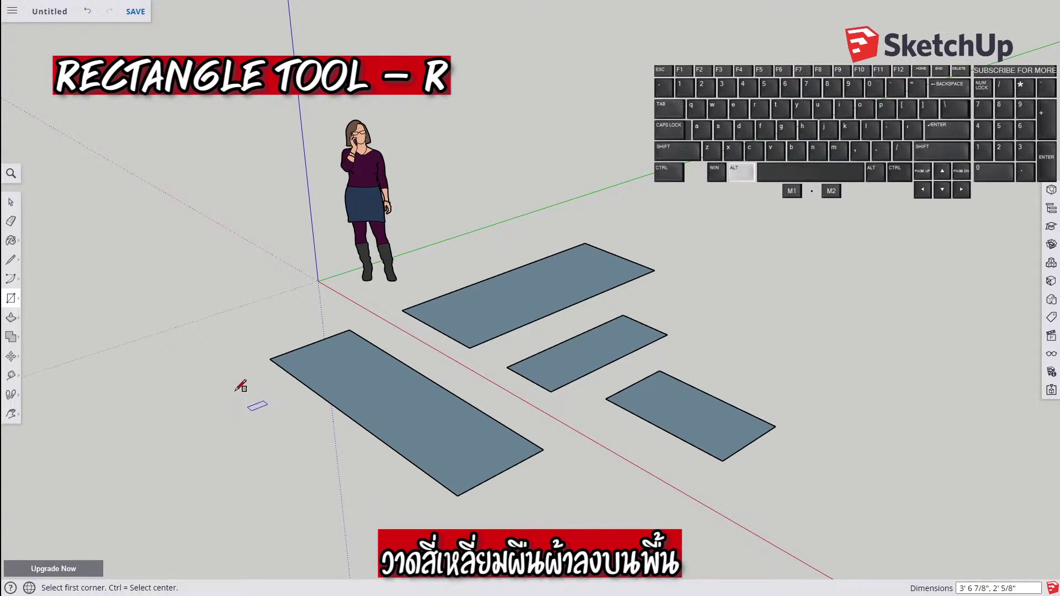
- Draw three circles and two hexagons on the ground beside the rectangles
{"action": "left_click", "coordinate": [14, 296]}
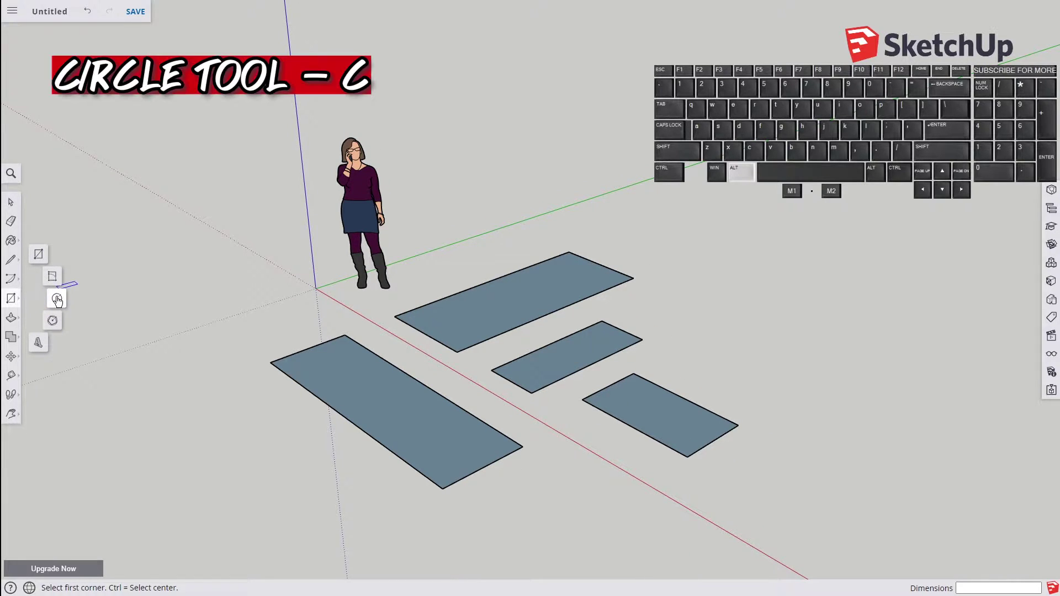
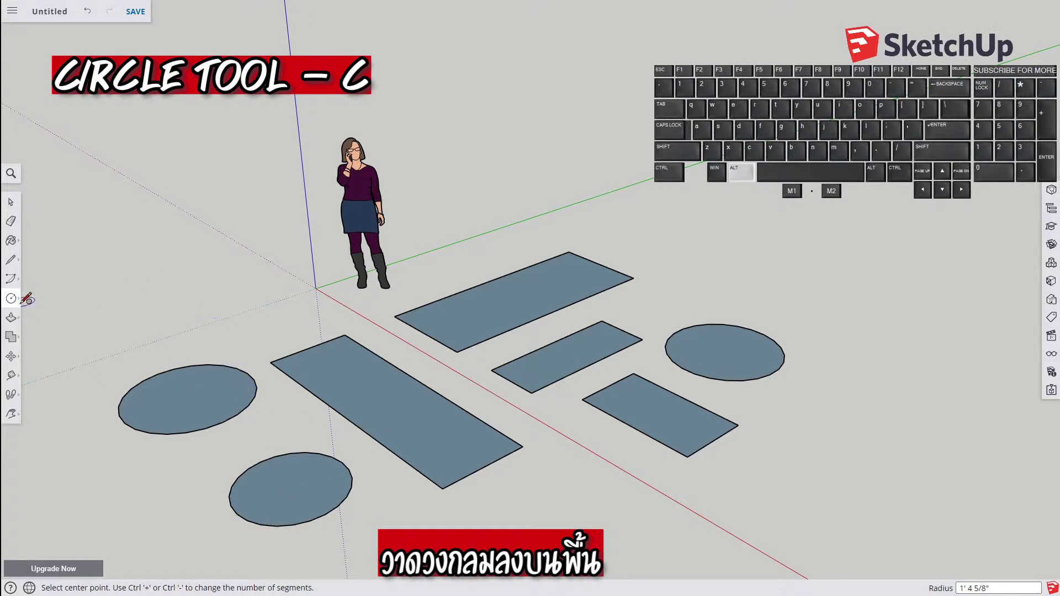
{"action": "left_click", "coordinate": [18, 302]}
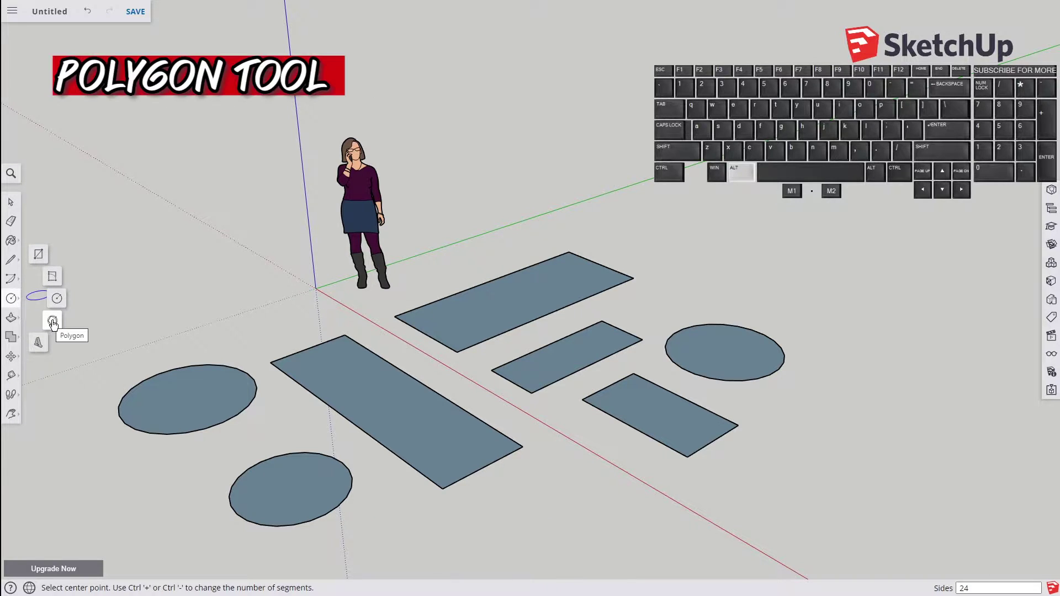
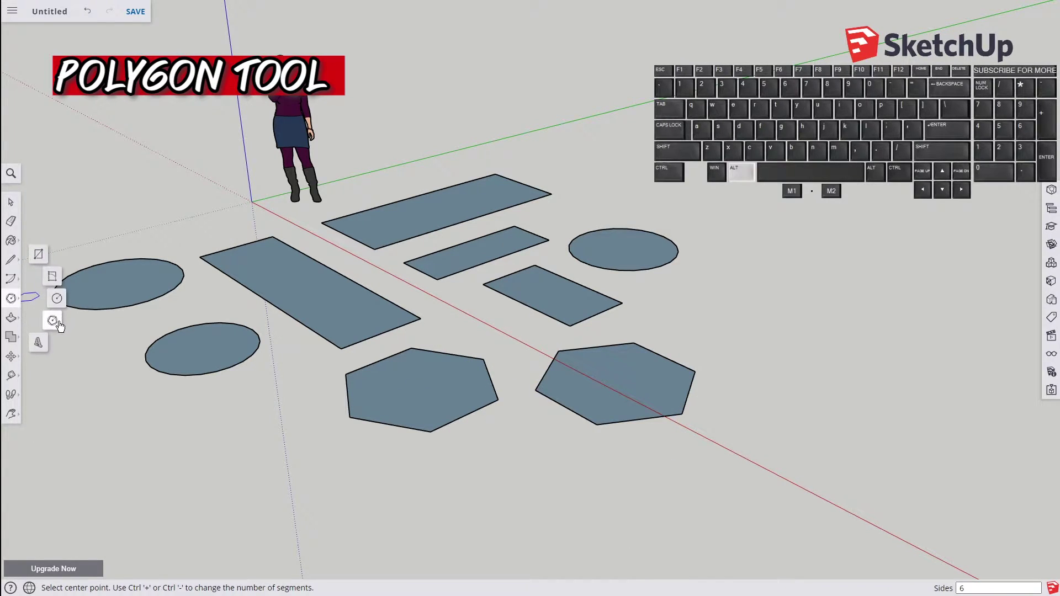
{"action": "left_click", "coordinate": [60, 322]}
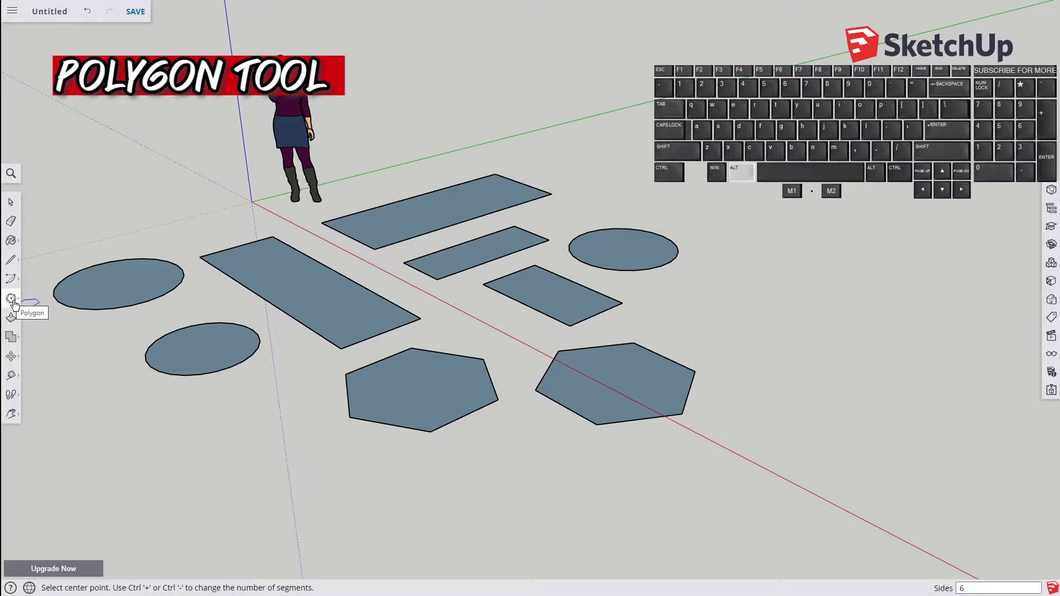
{"action": "left_click", "coordinate": [18, 301]}
{"action": "left_click", "coordinate": [58, 321]}
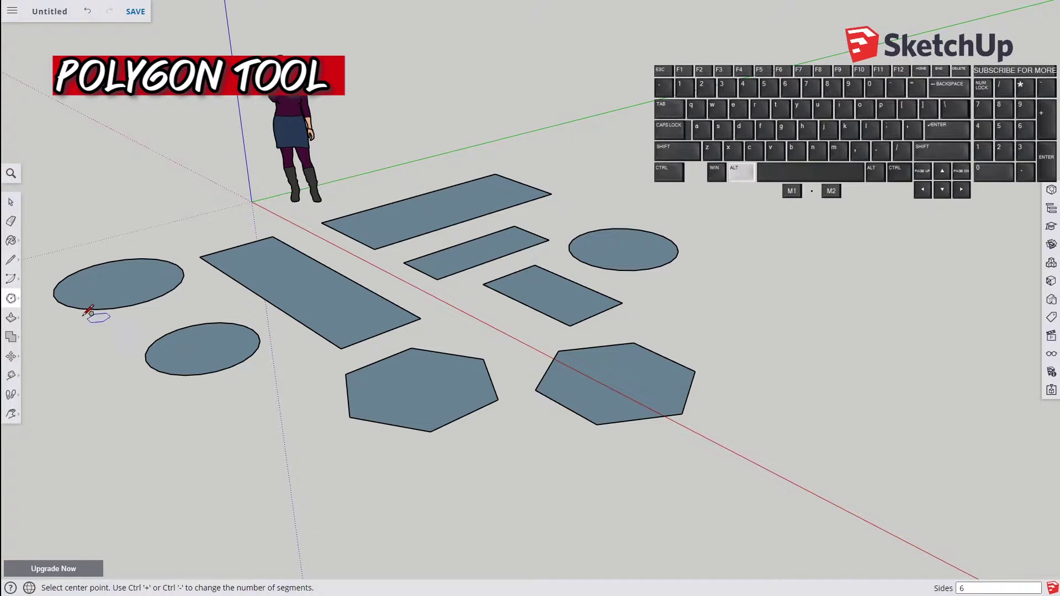
- Draw a ten-sided polygon and a triangle with the Polygon tool right of the rectangles
{"action": "left_click", "coordinate": [16, 300]}
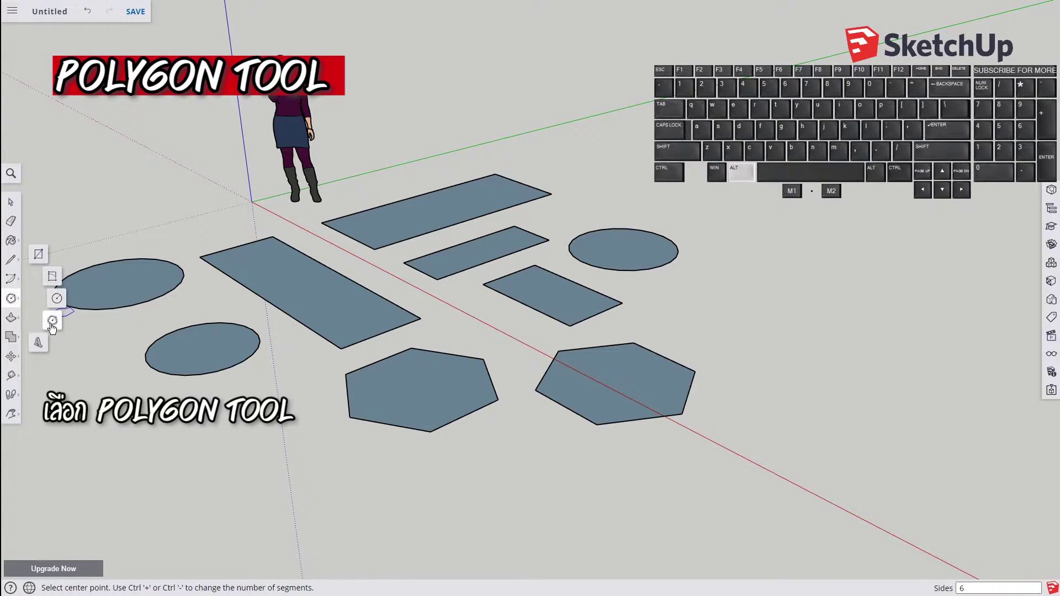
{"action": "left_click", "coordinate": [55, 323]}
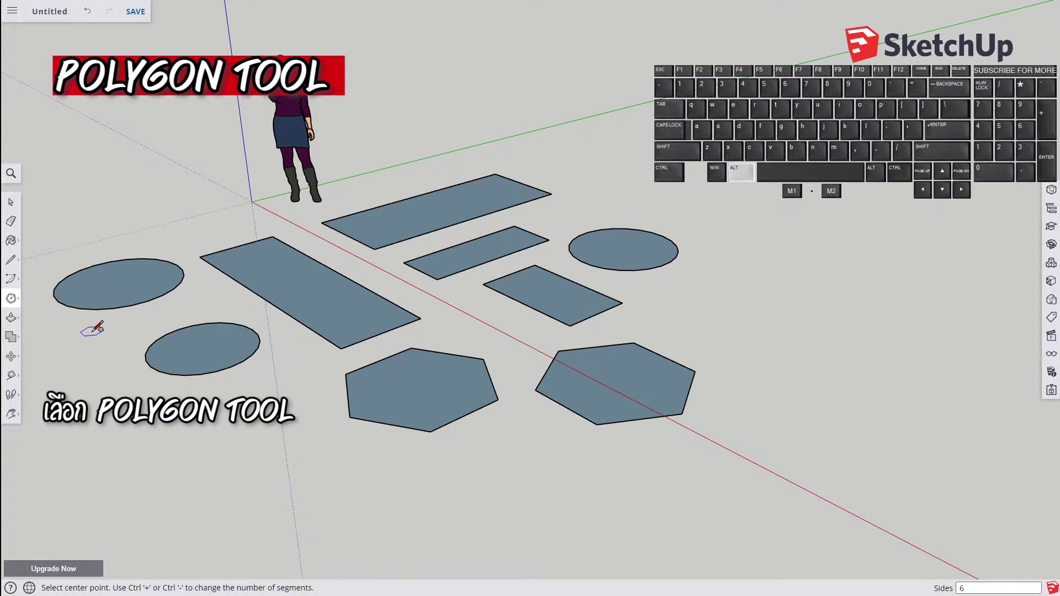
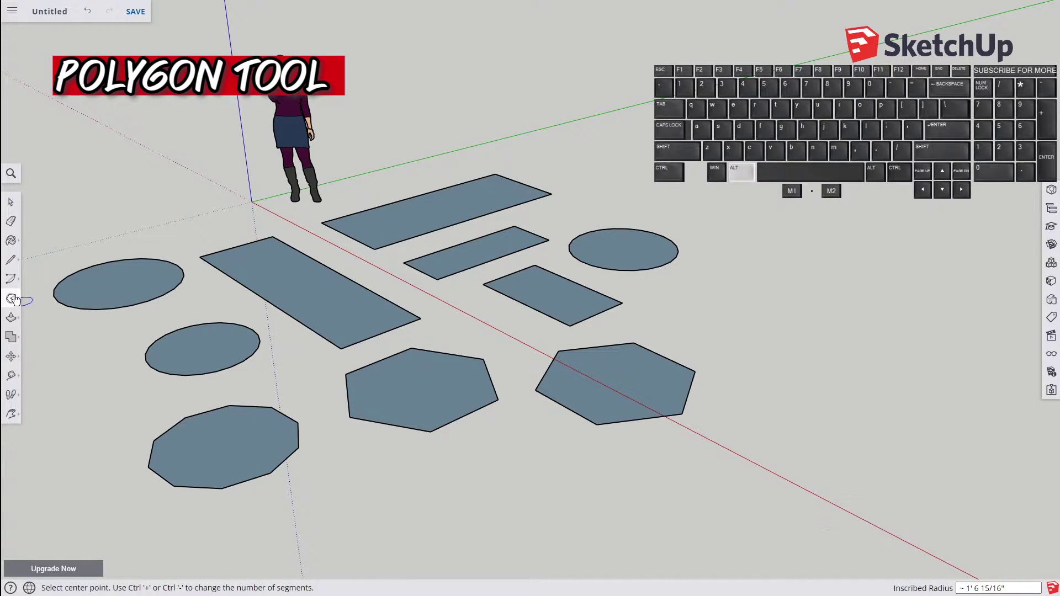
{"action": "left_click", "coordinate": [19, 295]}
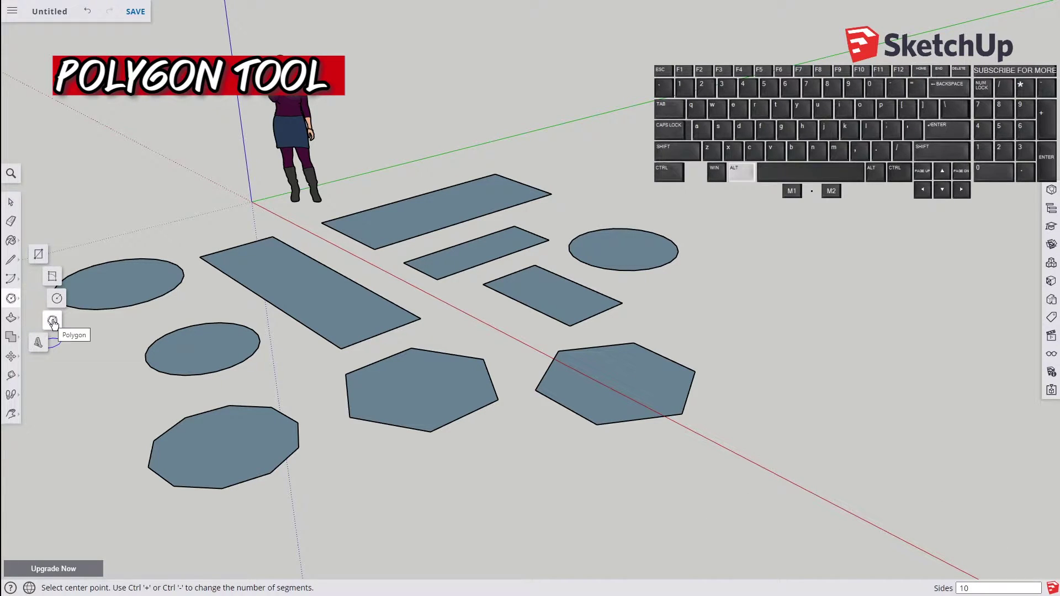
{"action": "left_click", "coordinate": [56, 321]}
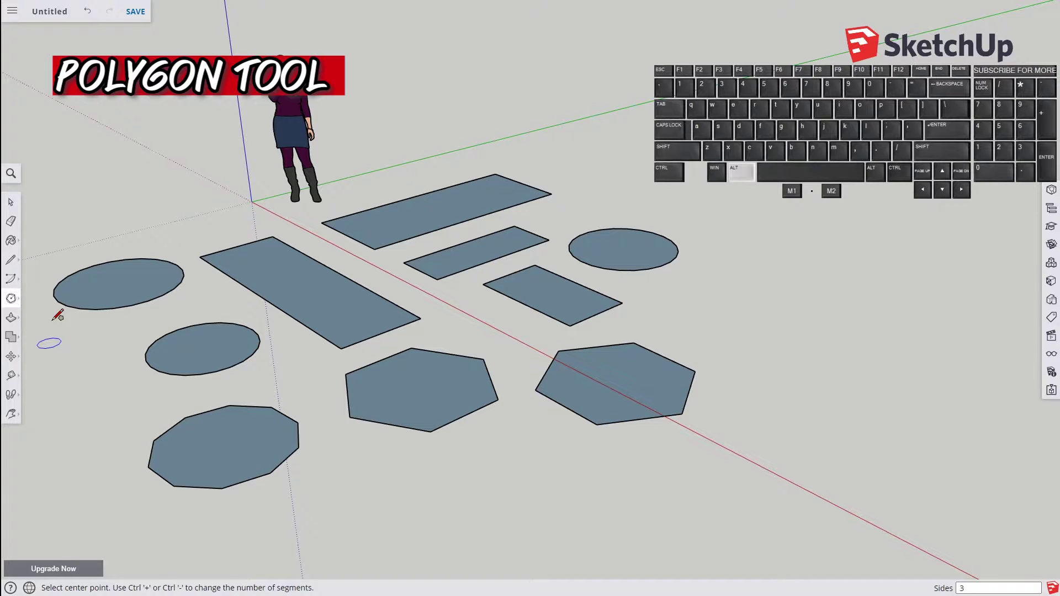
{"action": "left_click", "coordinate": [18, 262]}
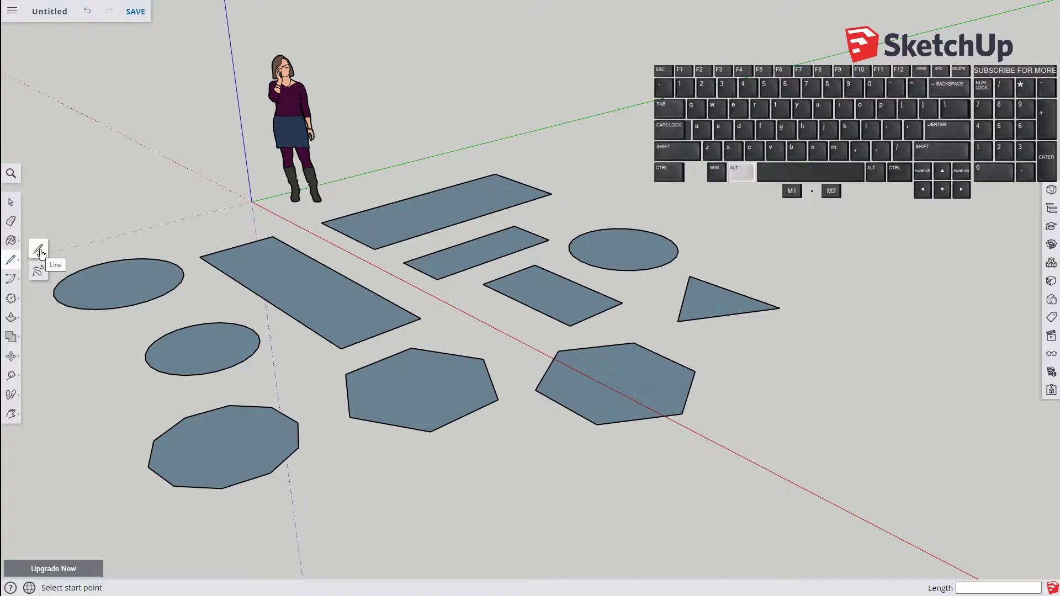
- Split each flat shape with drawn lines, undo an accidental large rectangle, and reframe all shapes
{"action": "left_click", "coordinate": [44, 251]}
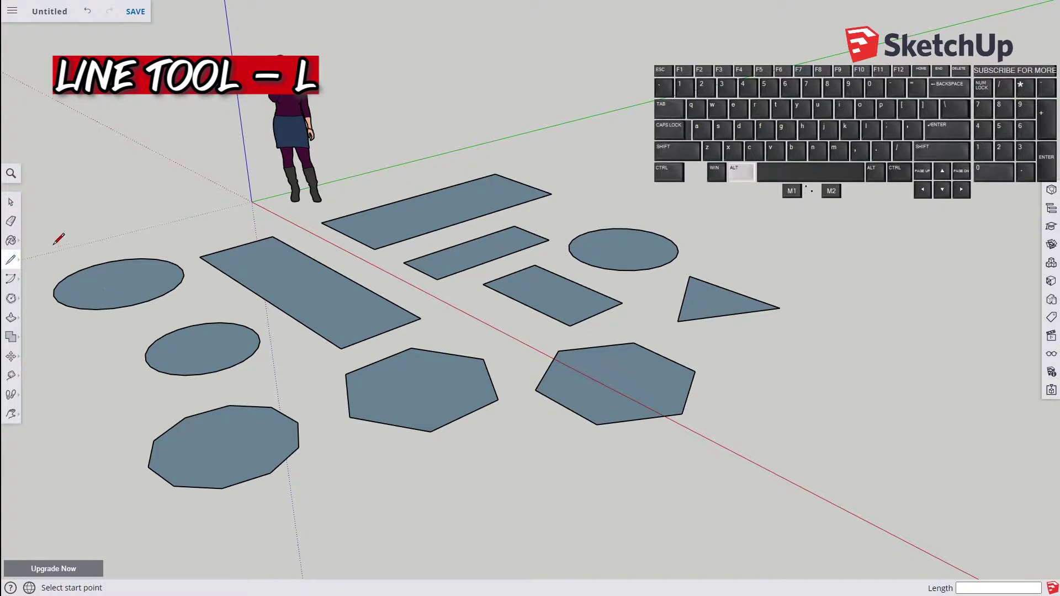
{"action": "key", "text": "alt+l"}
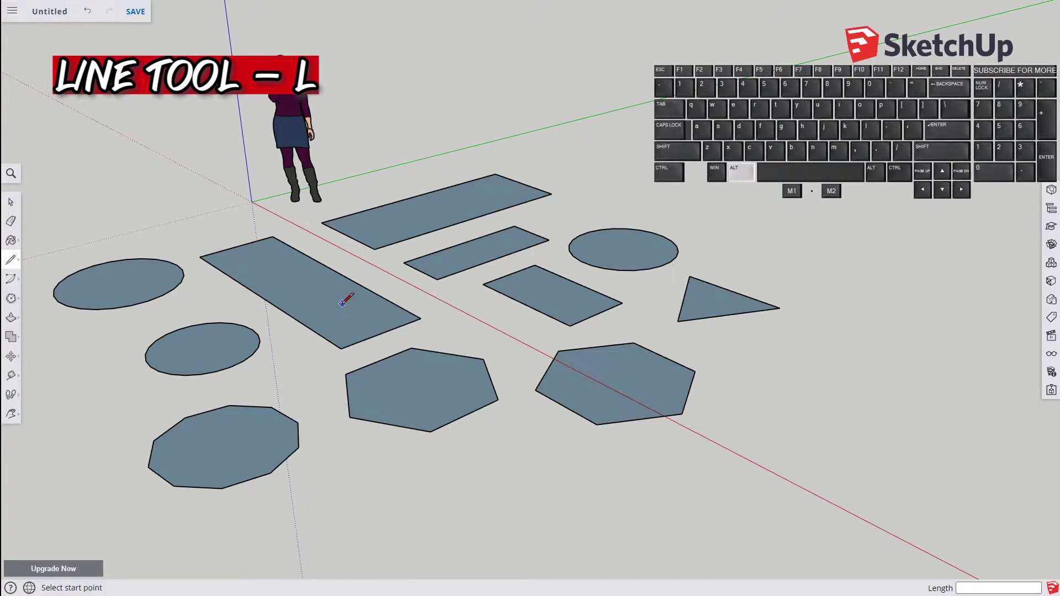
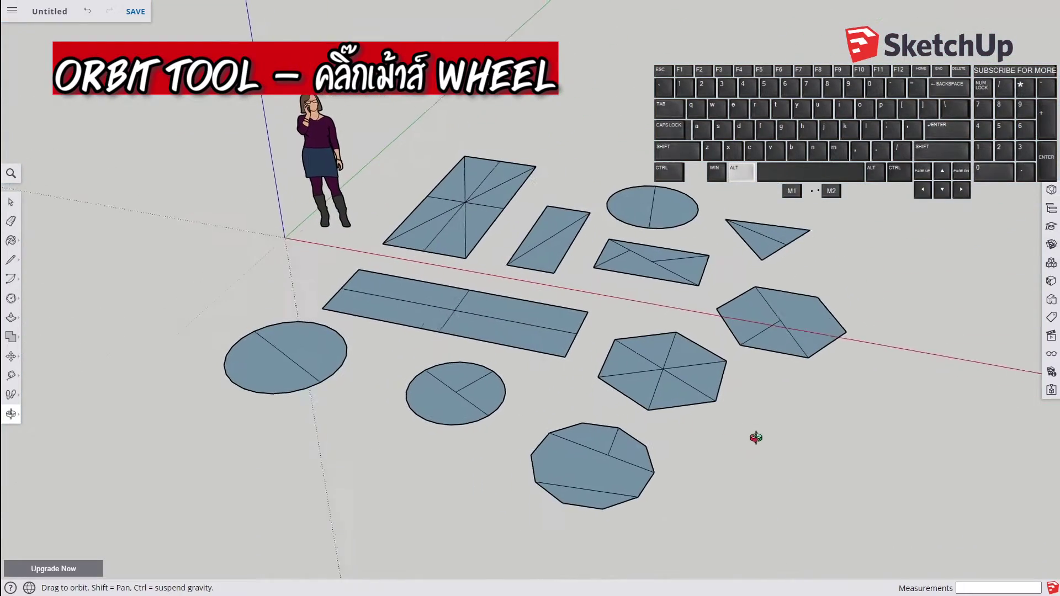
{"action": "key", "text": "alt+r"}
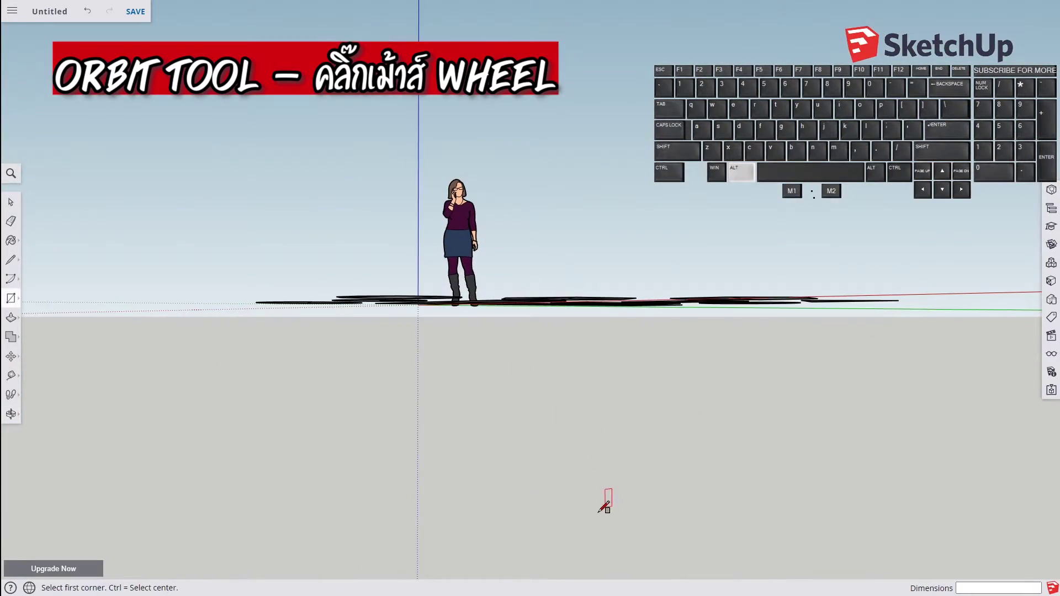
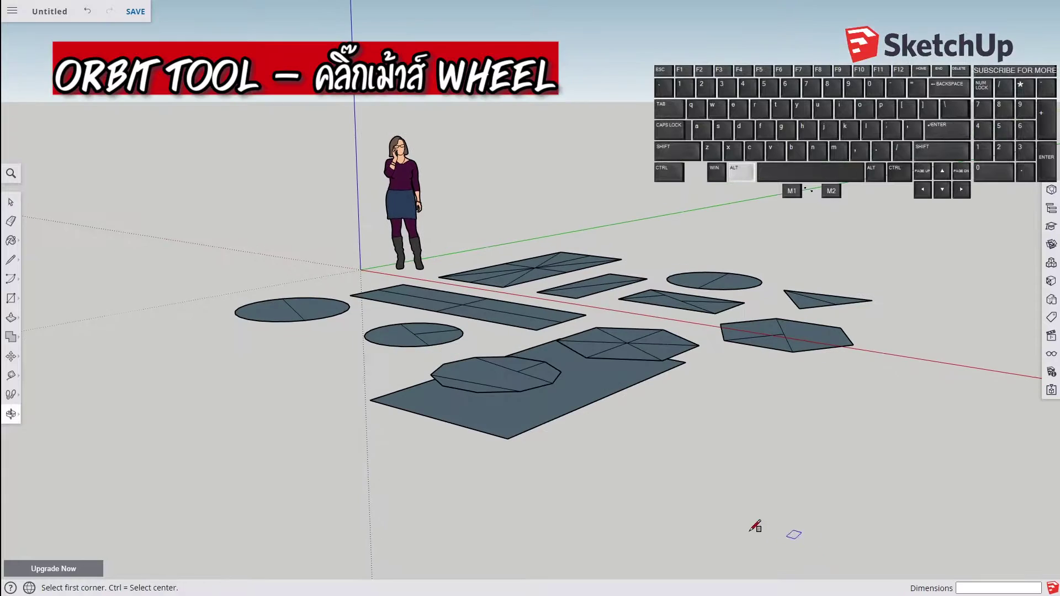
{"action": "key", "text": "ctrl+alt+z"}
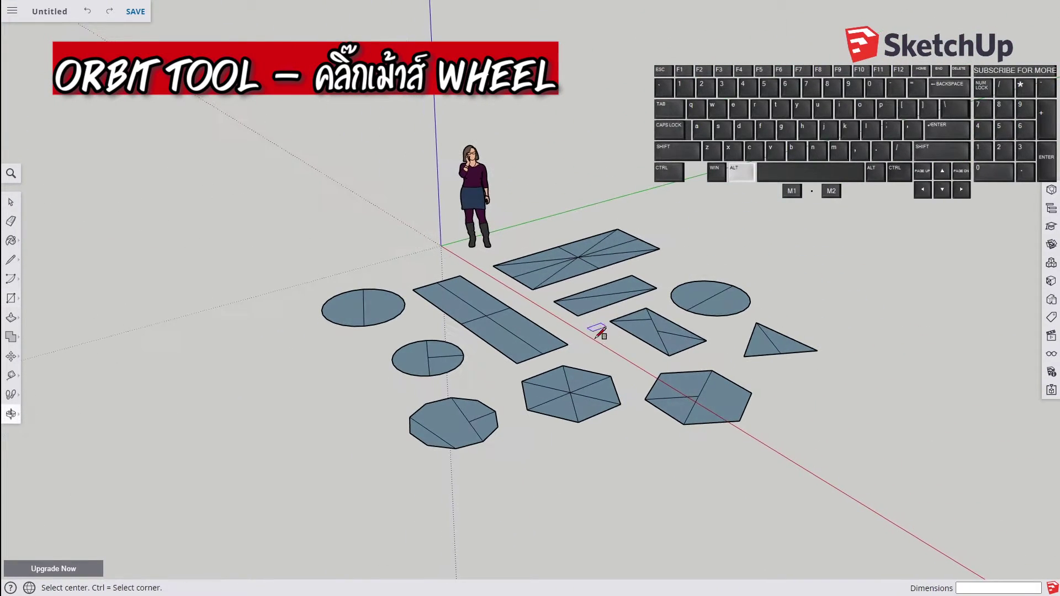
{"action": "key", "text": "alt+h"}
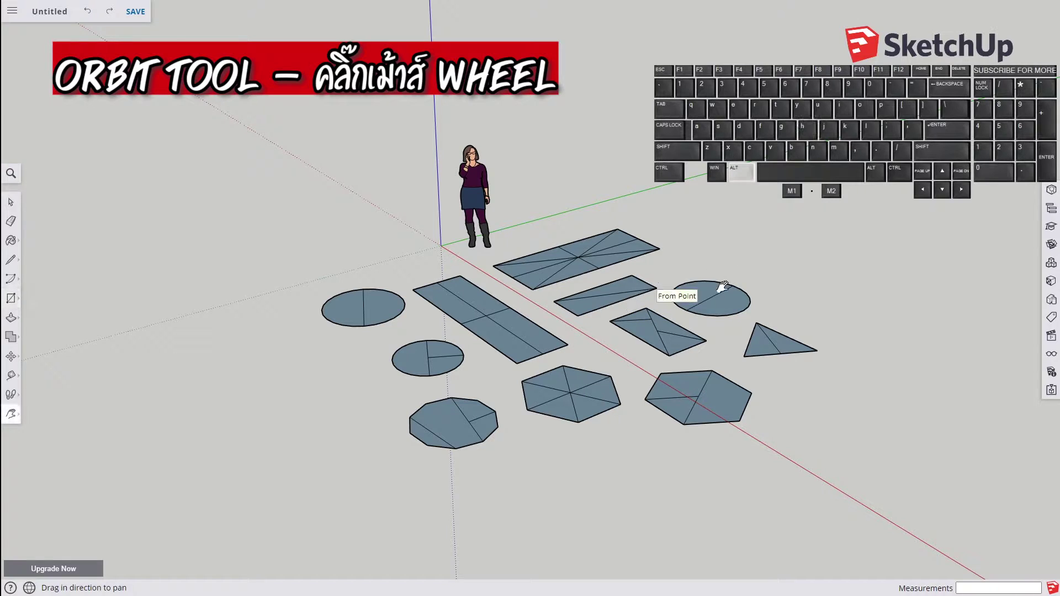
{"action": "left_click_drag", "start_coordinate": [693, 284], "coordinate": [334, 383]}
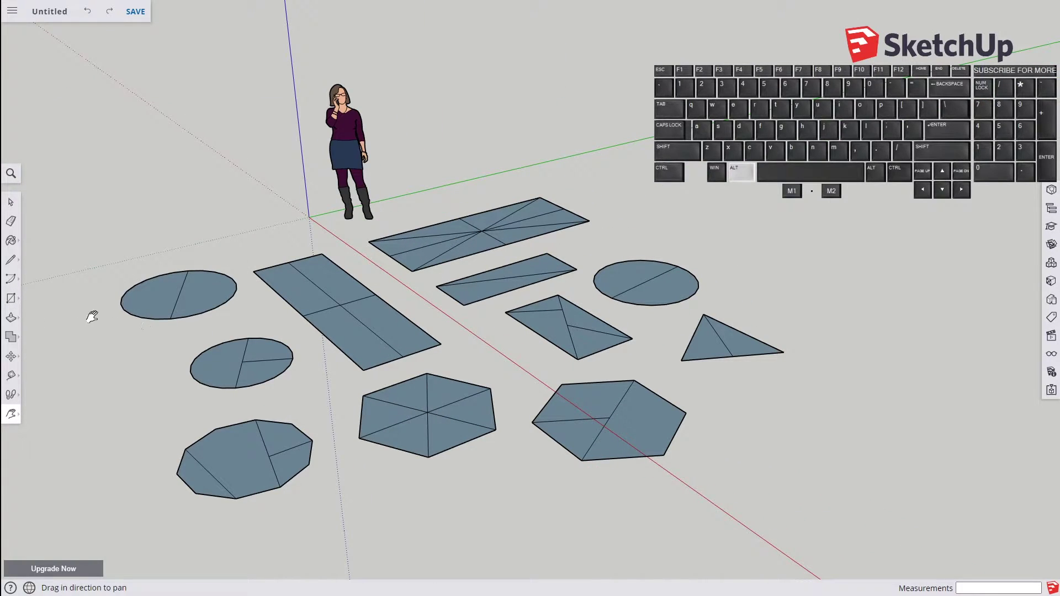
- Activate the Paint Bucket ready to colour the split faces
{"action": "key", "text": "alt+b"}
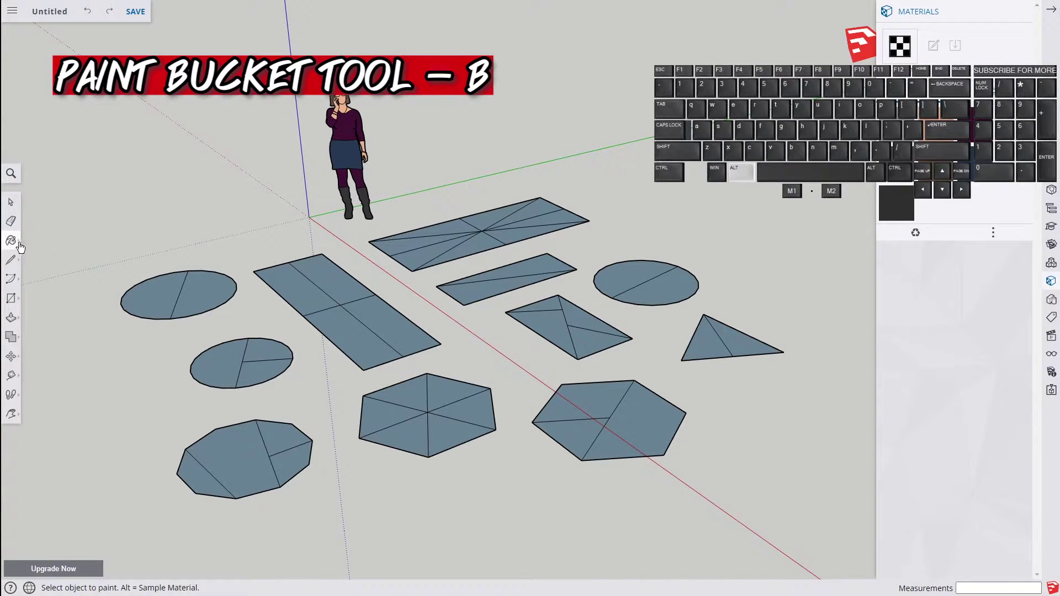
{"action": "left_click", "coordinate": [17, 238]}
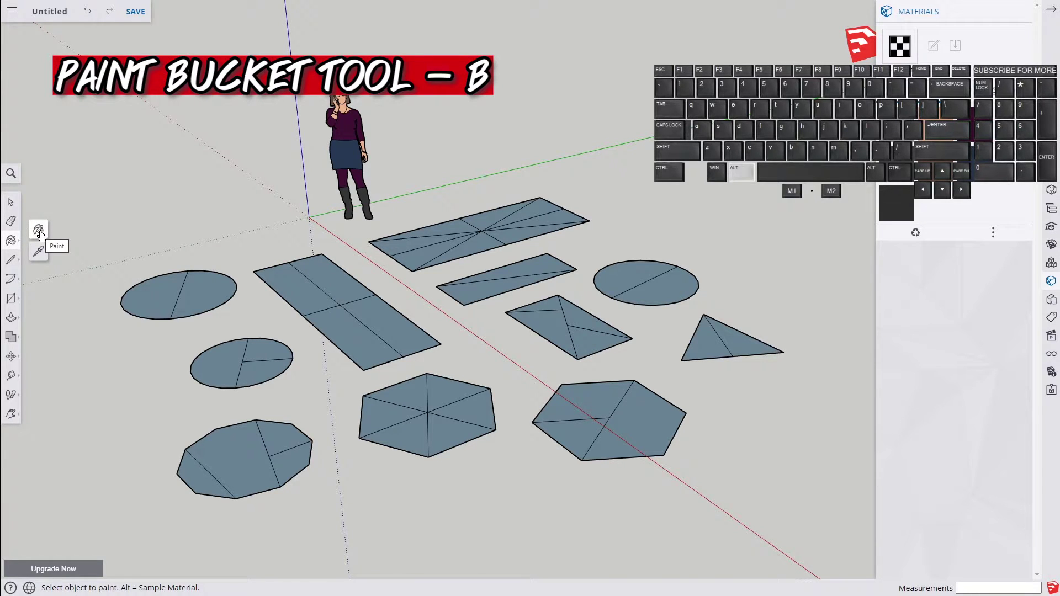
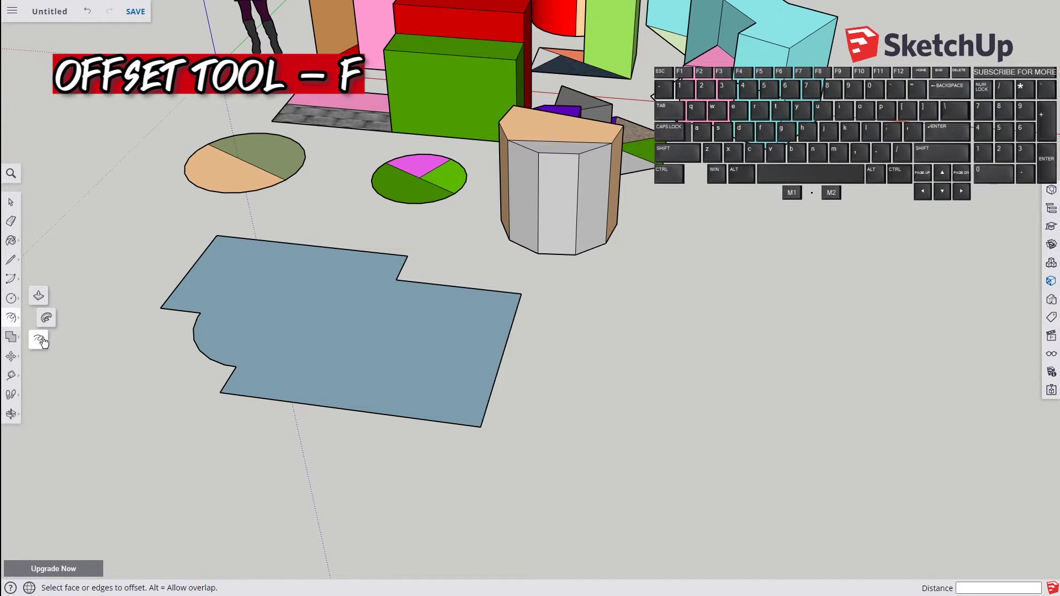
- Offset the notched shape's outline repeatedly into nested concentric rings inside its border
{"action": "left_click", "coordinate": [137, 373]}
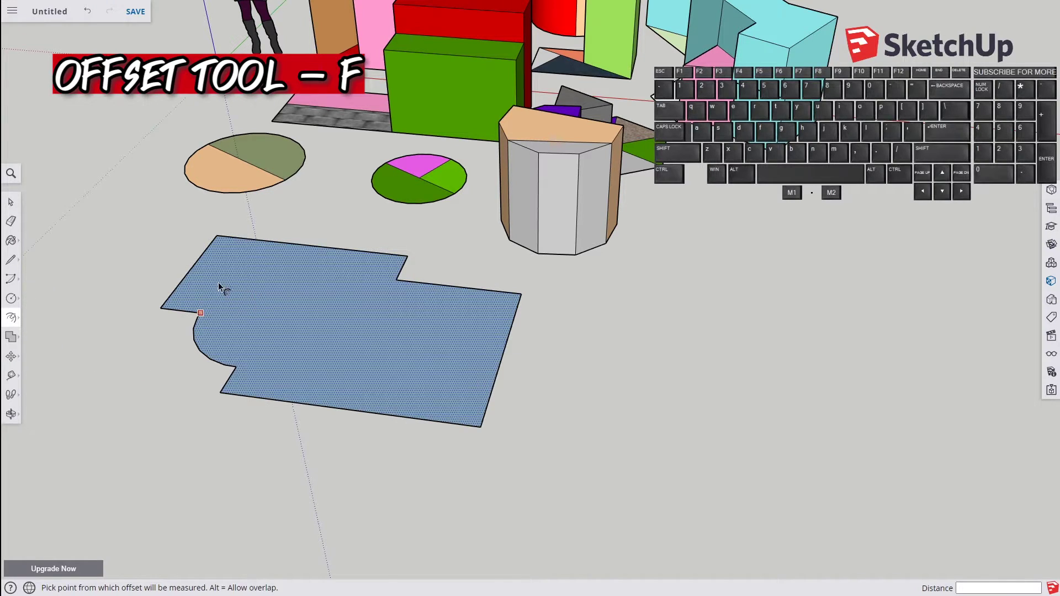
{"action": "left_click_drag", "start_coordinate": [219, 288], "coordinate": [186, 292]}
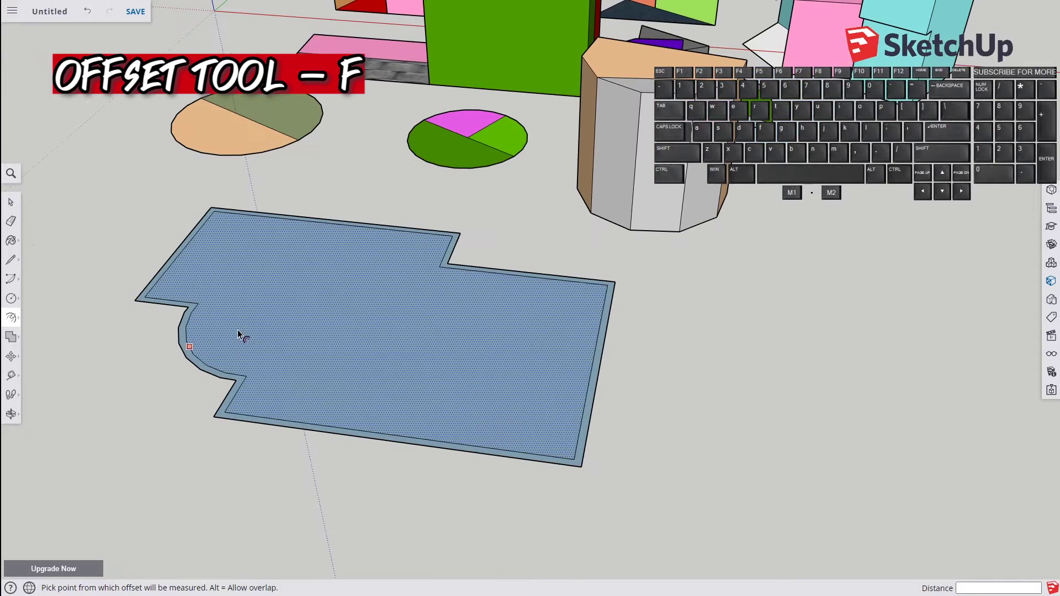
{"action": "key", "text": "ctrl+z"}
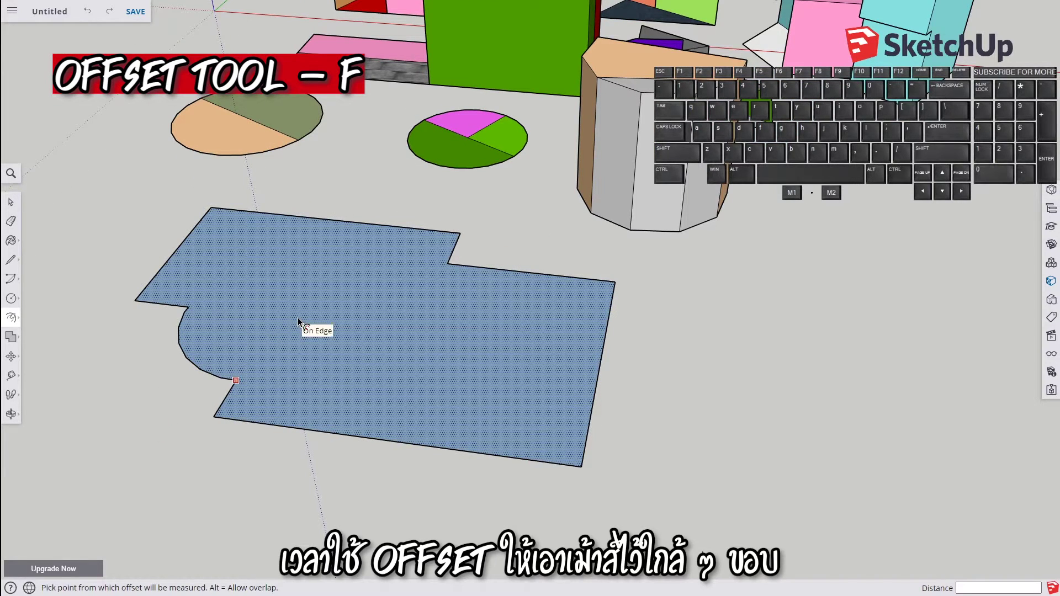
{"action": "left_click", "coordinate": [179, 273]}
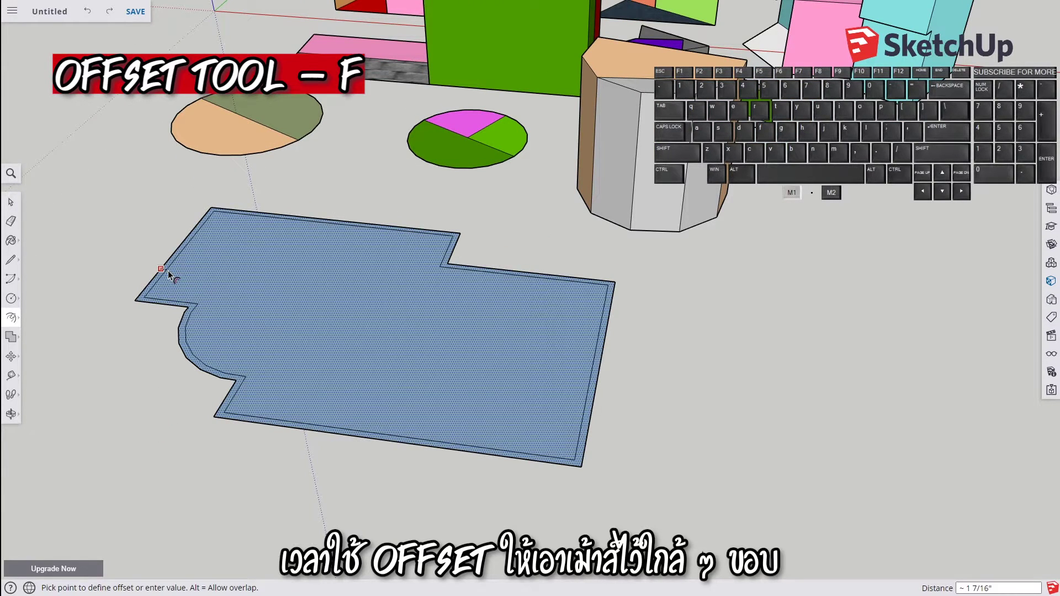
{"action": "left_click_drag", "start_coordinate": [195, 279], "coordinate": [178, 285]}
{"action": "left_click_drag", "start_coordinate": [198, 282], "coordinate": [150, 280]}
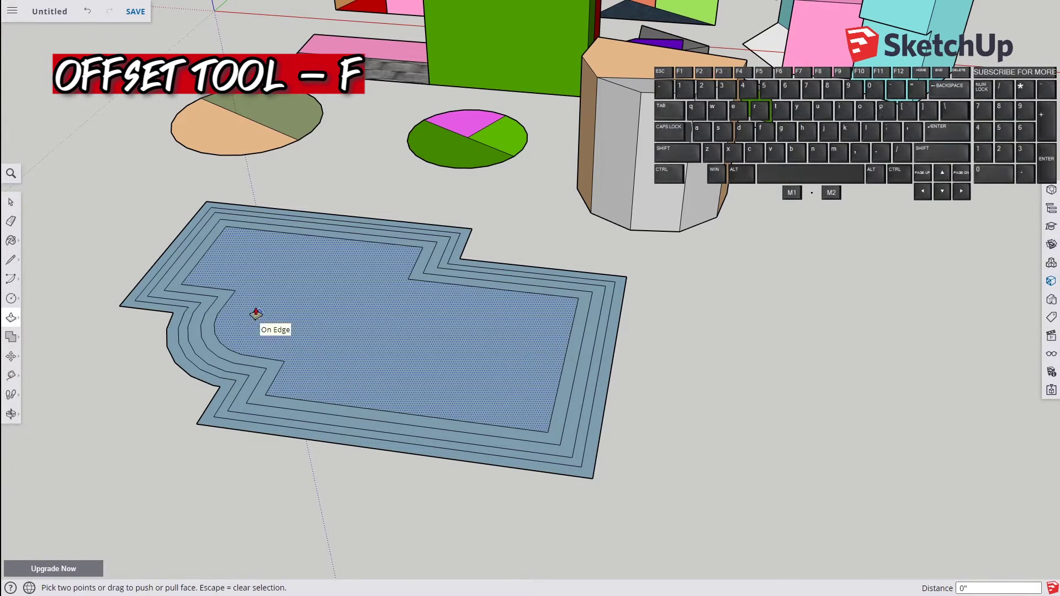
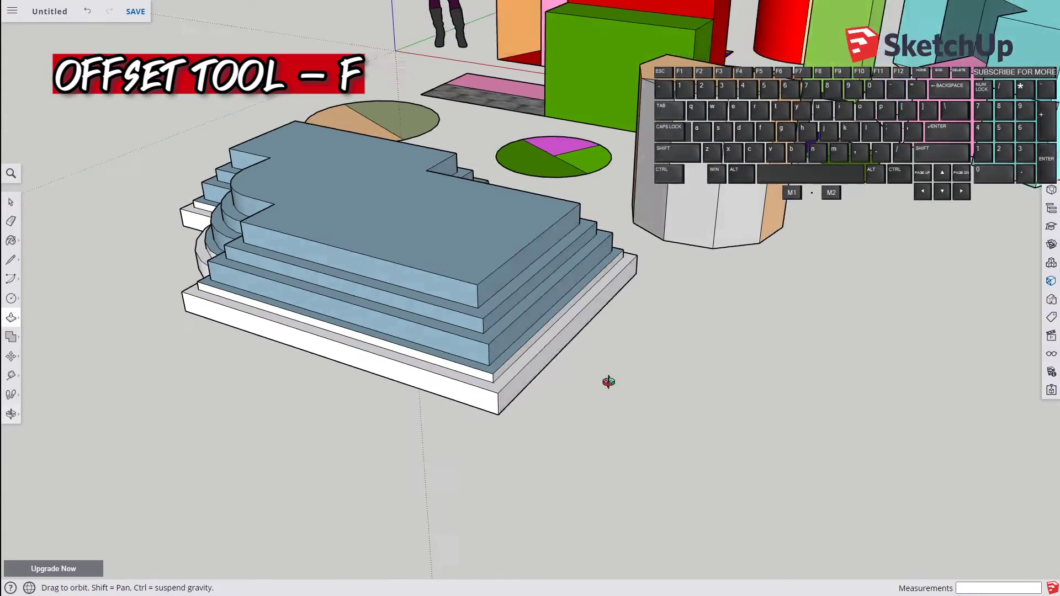
- Offset a fresh outline inside the top tier of the stepped shape
{"action": "key", "text": "f"}
{"action": "left_click_drag", "start_coordinate": [306, 270], "coordinate": [250, 276]}
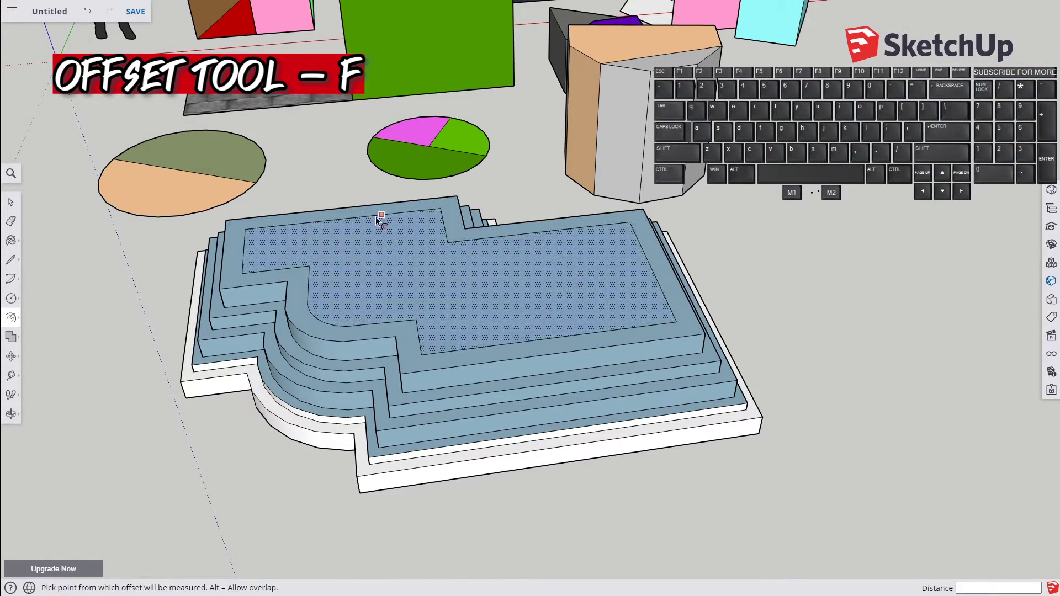
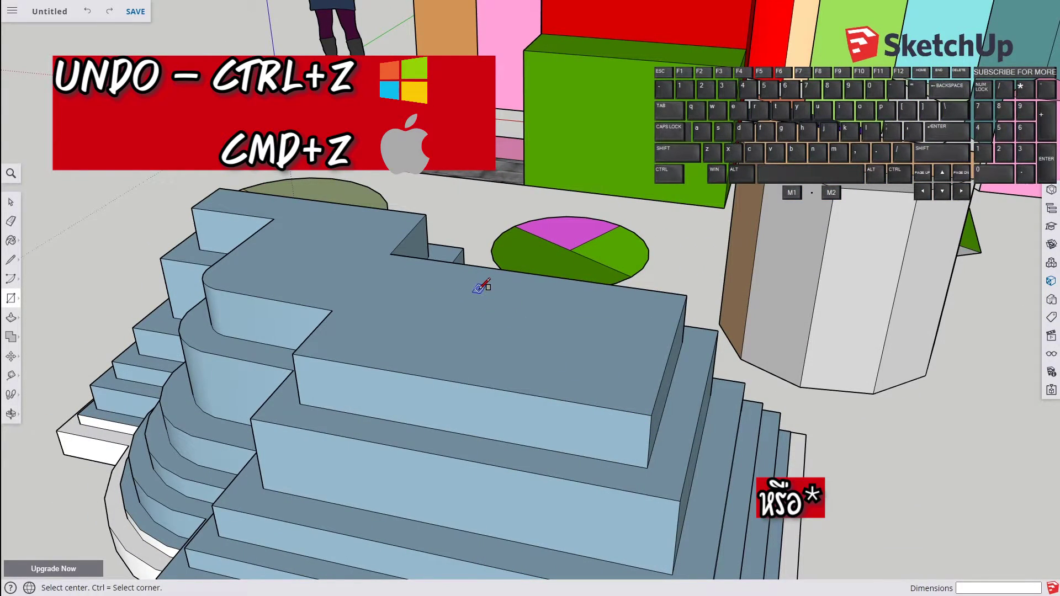
- Draw bulged arcs across the white block's corners to round them off
{"action": "key", "text": "h"}
{"action": "left_click", "coordinate": [808, 351]}
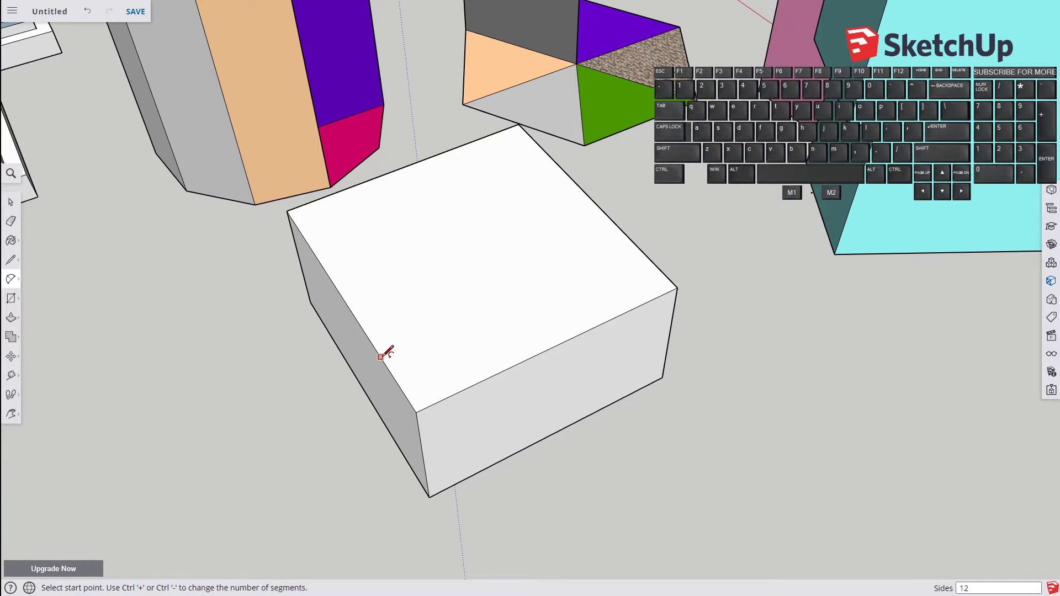
{"action": "left_click", "coordinate": [51, 268]}
{"action": "left_click", "coordinate": [17, 284]}
{"action": "left_click", "coordinate": [52, 272]}
{"action": "left_click", "coordinate": [18, 283]}
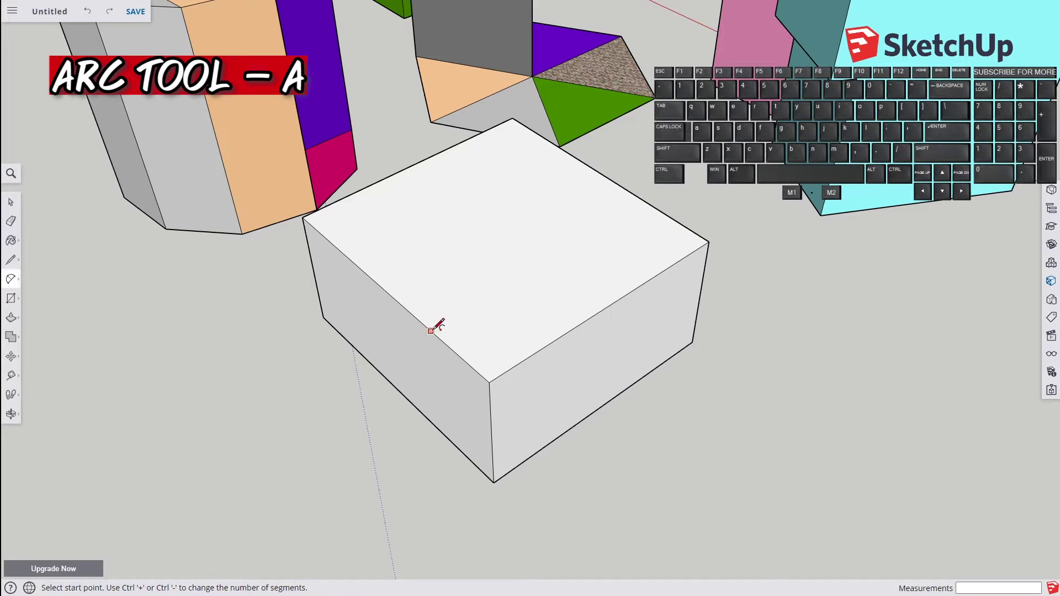
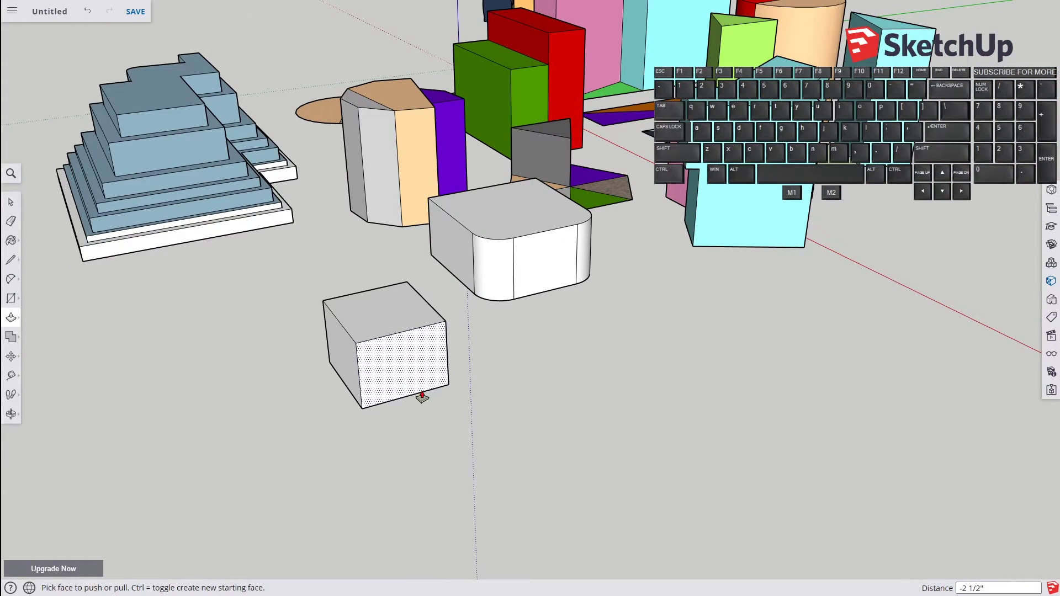
- Orbit around the small white cube and select all its faces and edges
{"action": "key", "text": "space"}
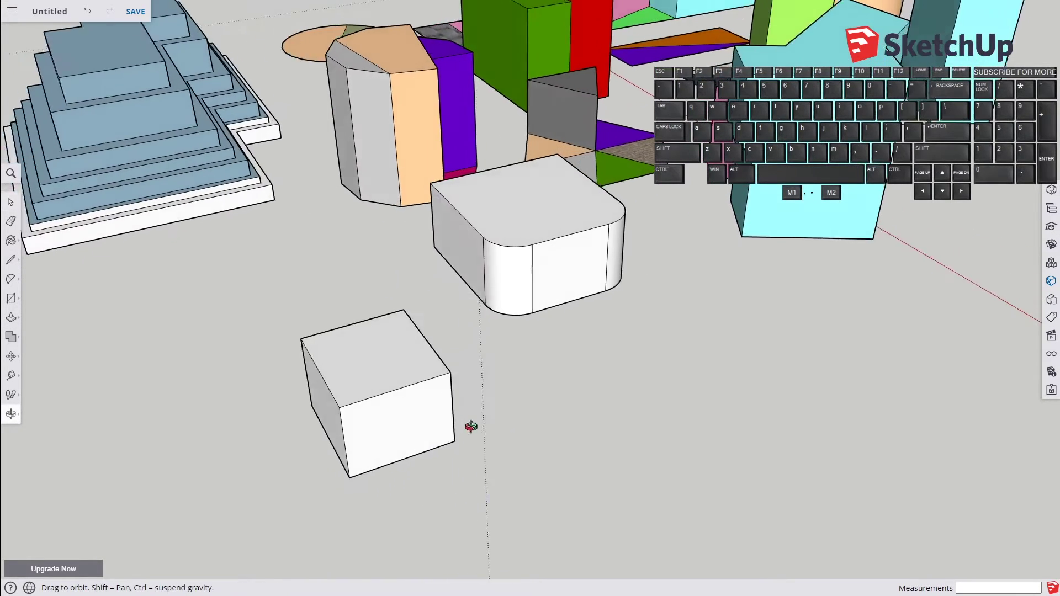
{"action": "left_click_drag", "start_coordinate": [397, 264], "coordinate": [218, 510]}
{"action": "left_click", "coordinate": [458, 400]}
{"action": "left_click_drag", "start_coordinate": [179, 265], "coordinate": [151, 281]}
{"action": "left_click", "coordinate": [558, 389]}
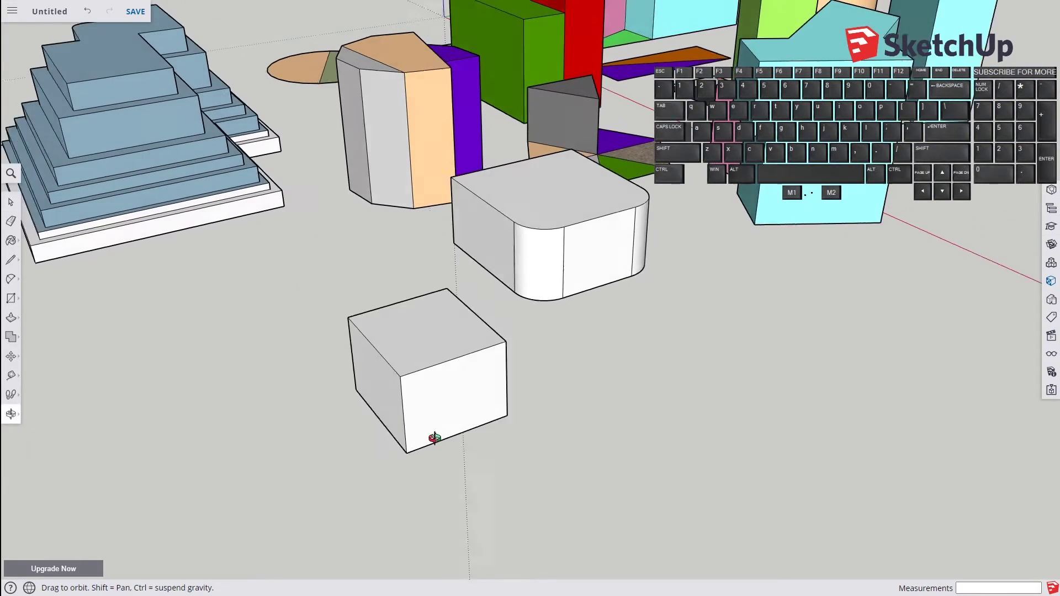
{"action": "left_click", "coordinate": [436, 407]}
{"action": "double_click", "coordinate": [435, 407]}
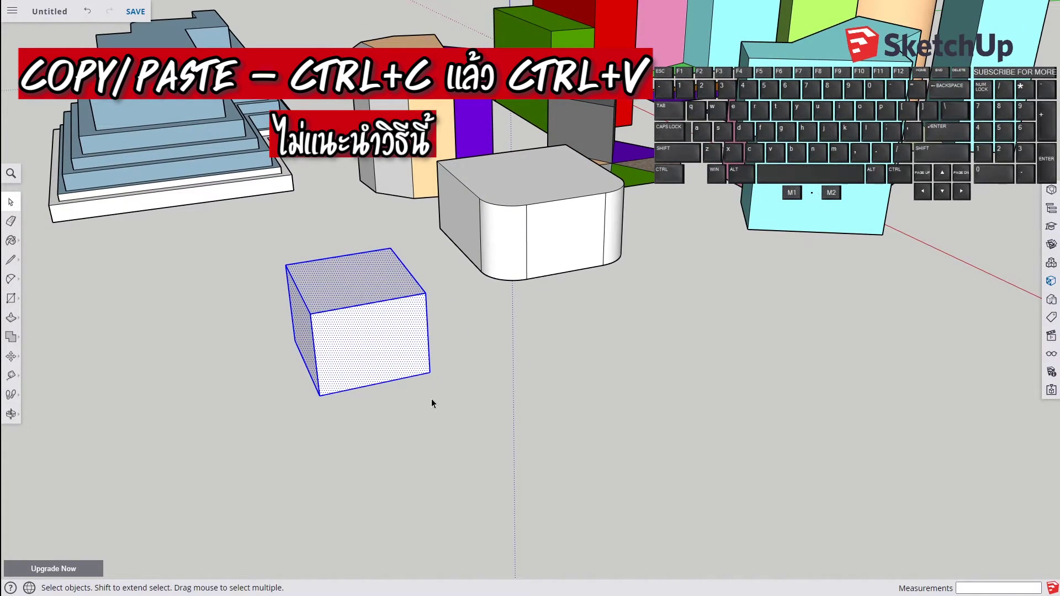
- Copy-paste a duplicate cube, discard it again, and reselect the original cube
{"action": "key", "text": "ctrl+c"}
{"action": "key", "text": "ctrl+v"}
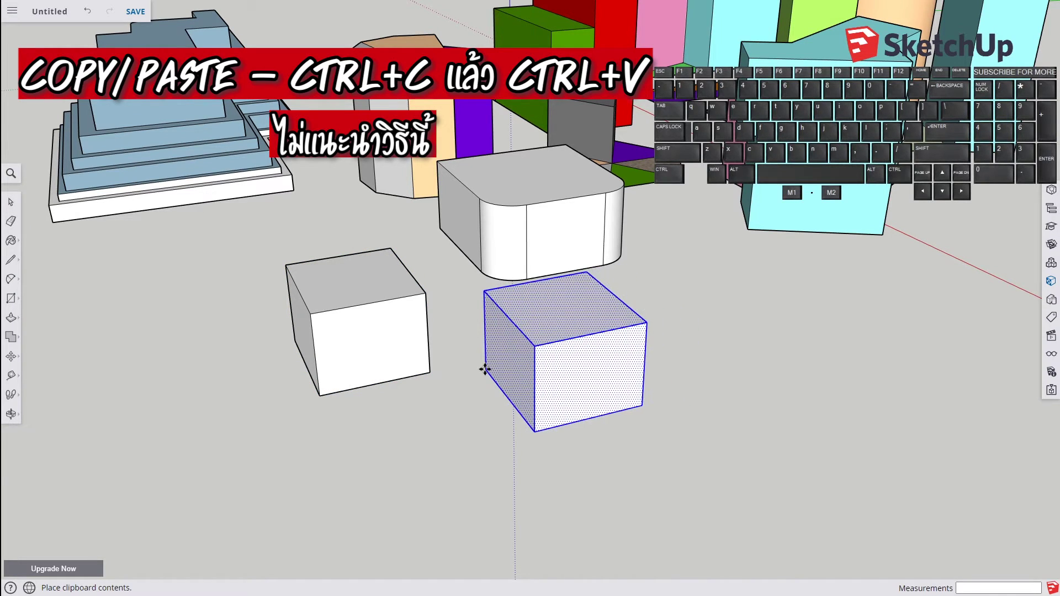
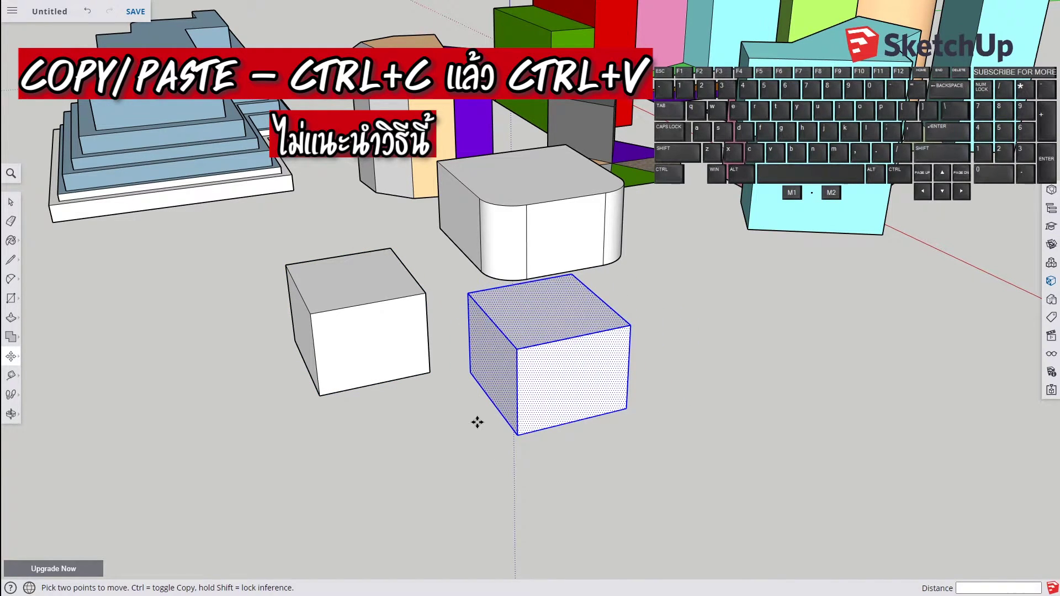
{"action": "key", "text": "h"}
{"action": "left_click_drag", "start_coordinate": [445, 435], "coordinate": [601, 416]}
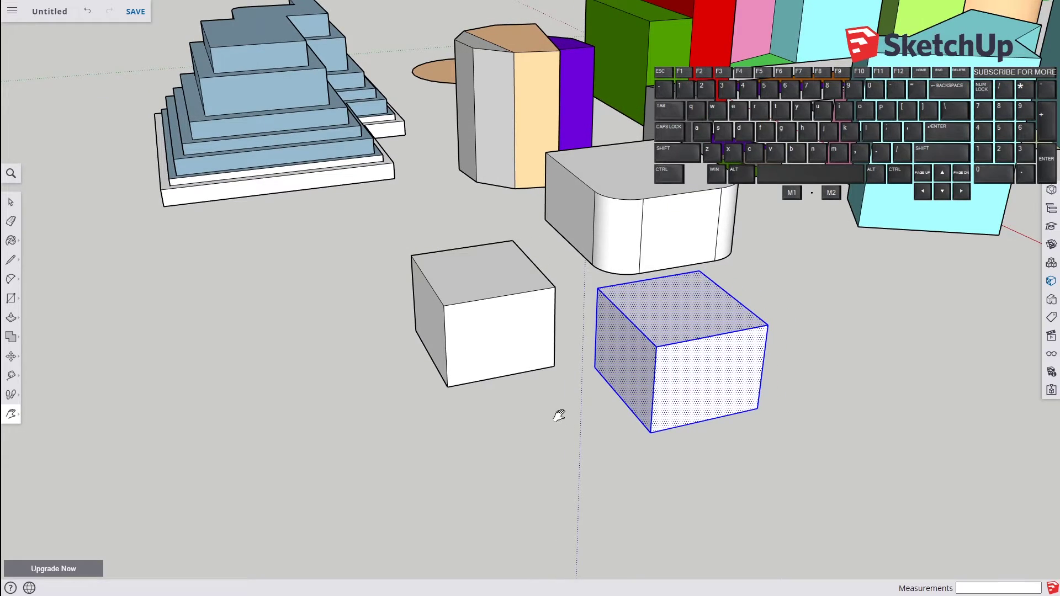
{"action": "left_click", "coordinate": [484, 281]}
{"action": "double_click", "coordinate": [483, 282]}
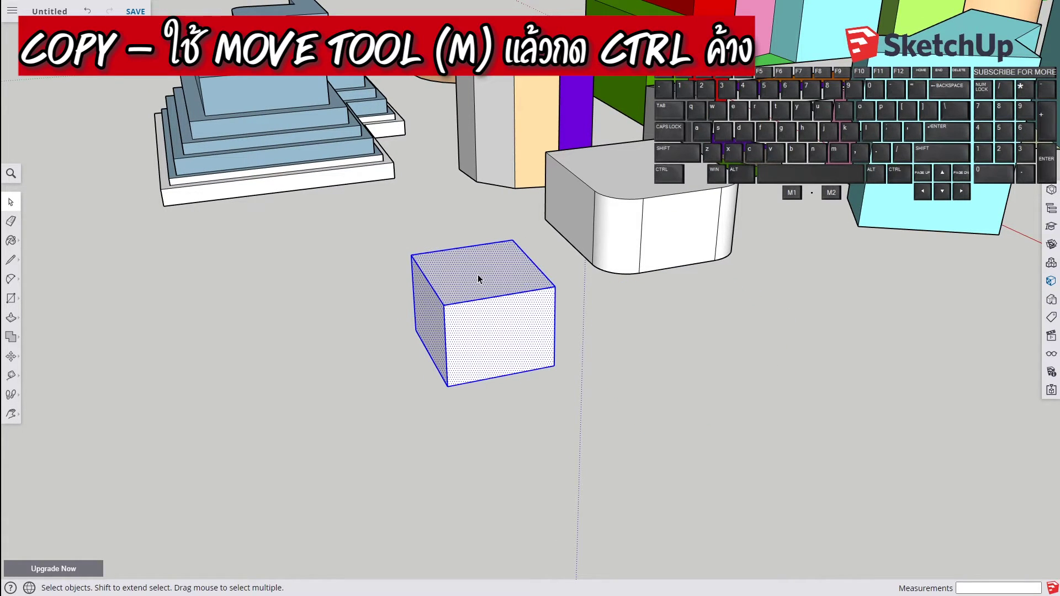
- Duplicate the cube with Move in copy mode so three identical cubes stand in a row
{"action": "key", "text": "m"}
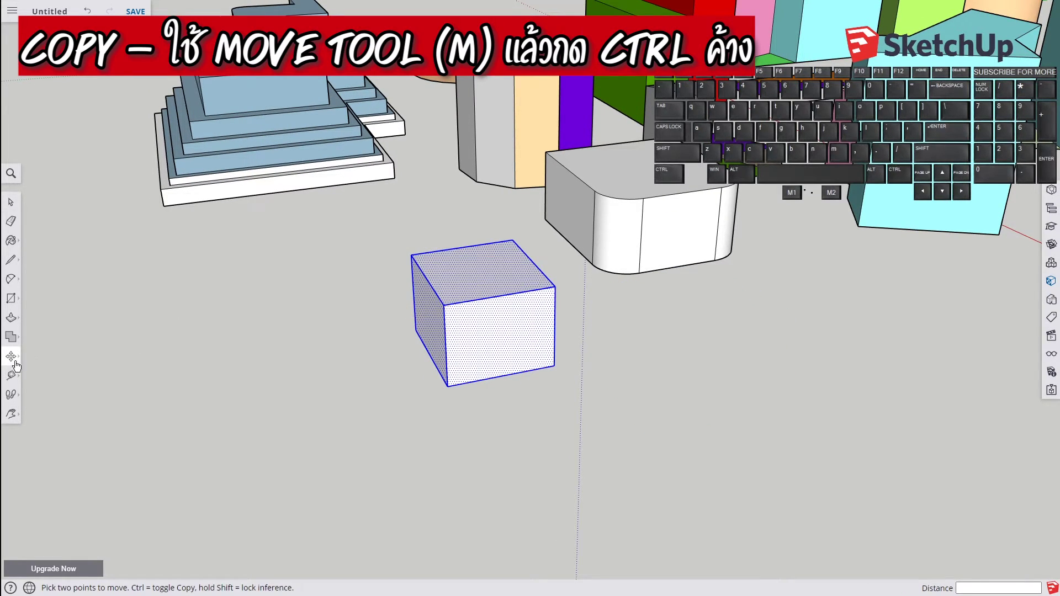
{"action": "left_click", "coordinate": [16, 356]}
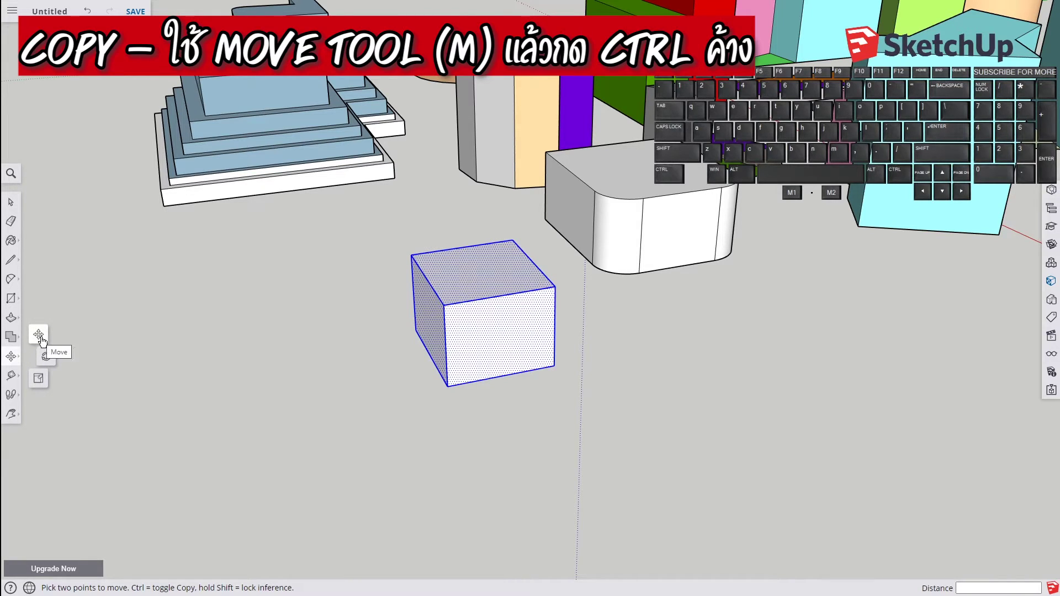
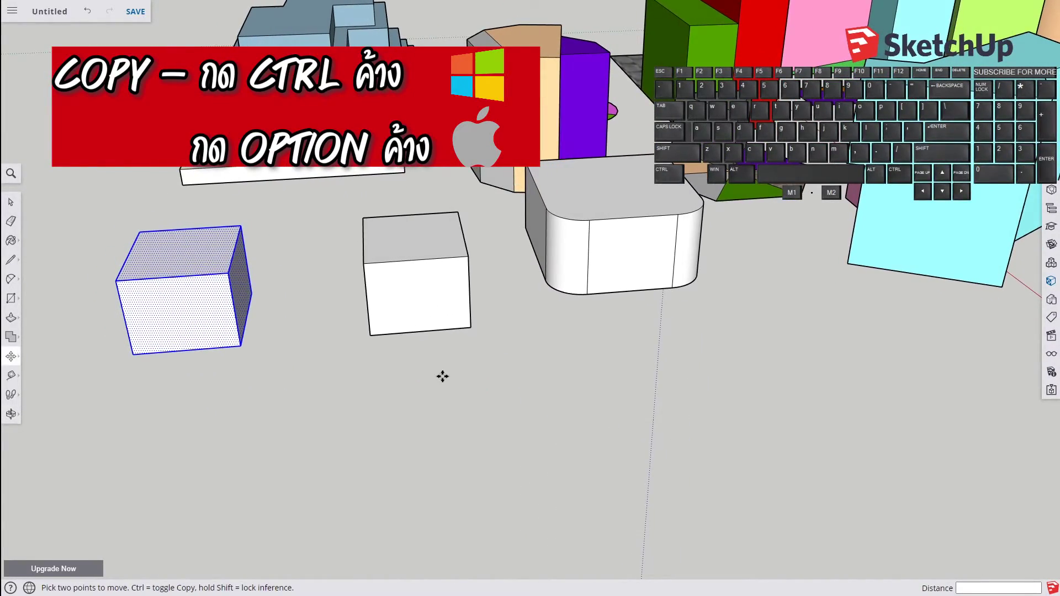
{"action": "key", "text": "m"}
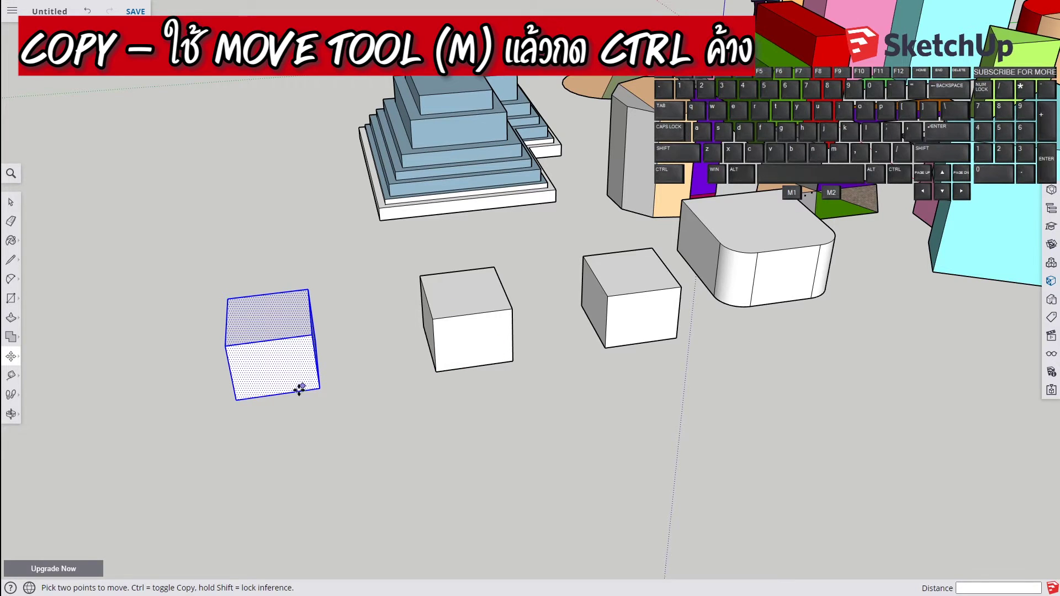
{"action": "left_click_drag", "start_coordinate": [354, 280], "coordinate": [300, 402]}
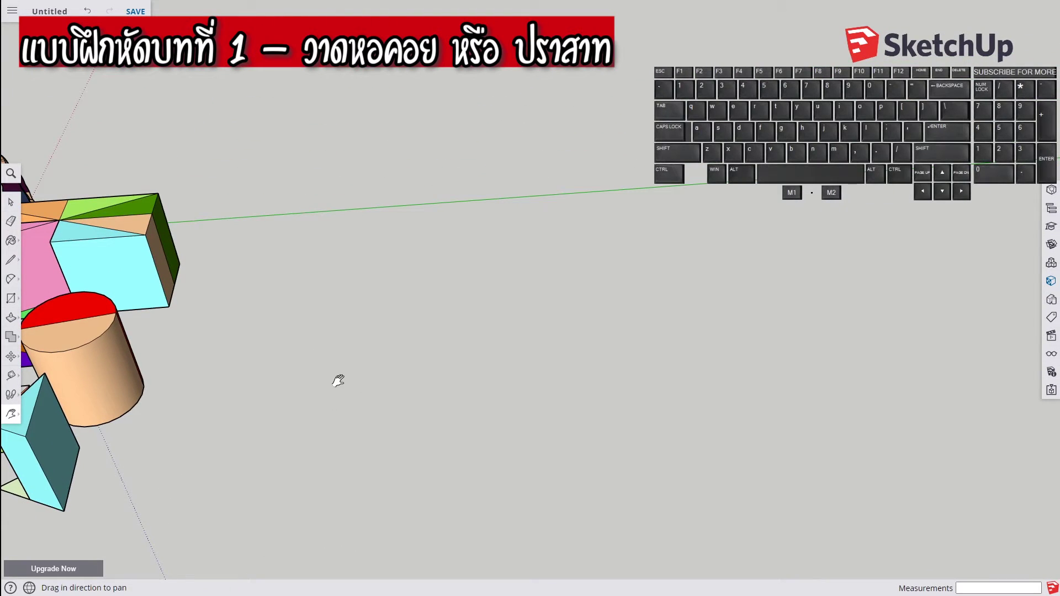
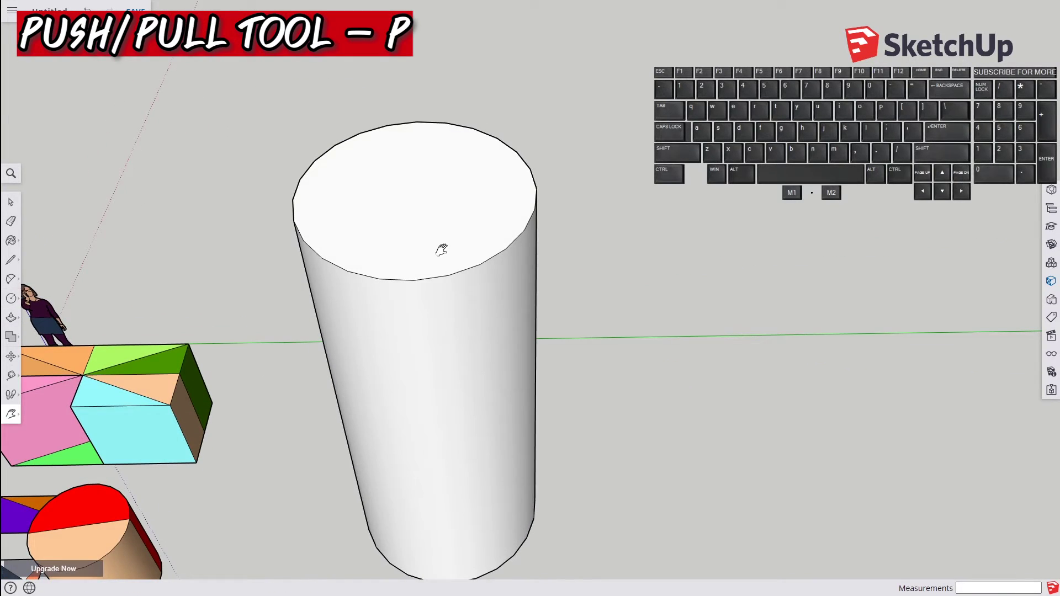
- Offset the cylinder's top edge inward to form a rim ring, ready to recess the inner circle
{"action": "key", "text": "f"}
{"action": "left_click_drag", "start_coordinate": [351, 180], "coordinate": [306, 156]}
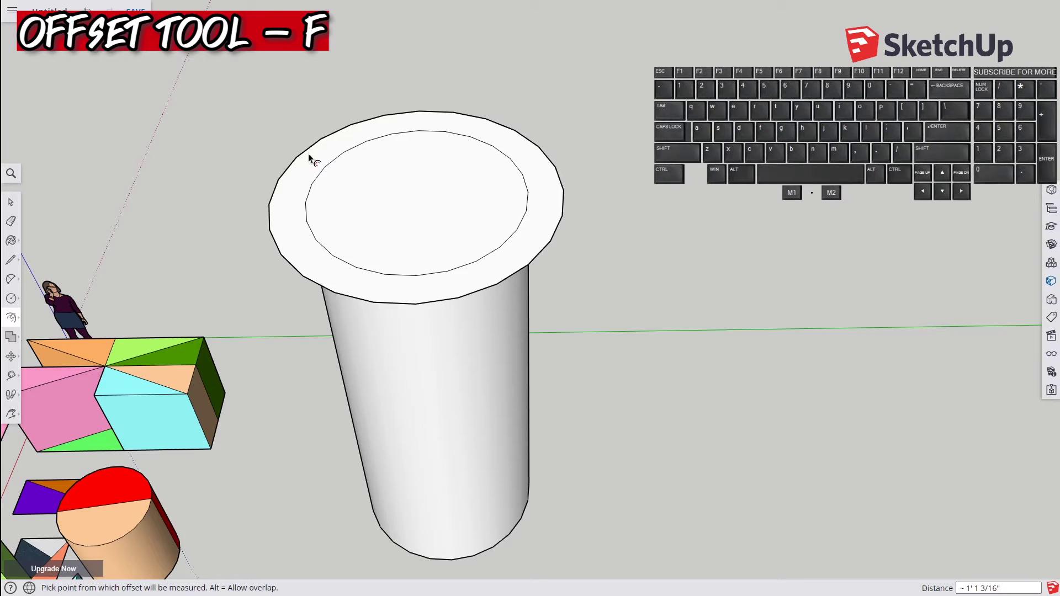
{"action": "key", "text": "p"}
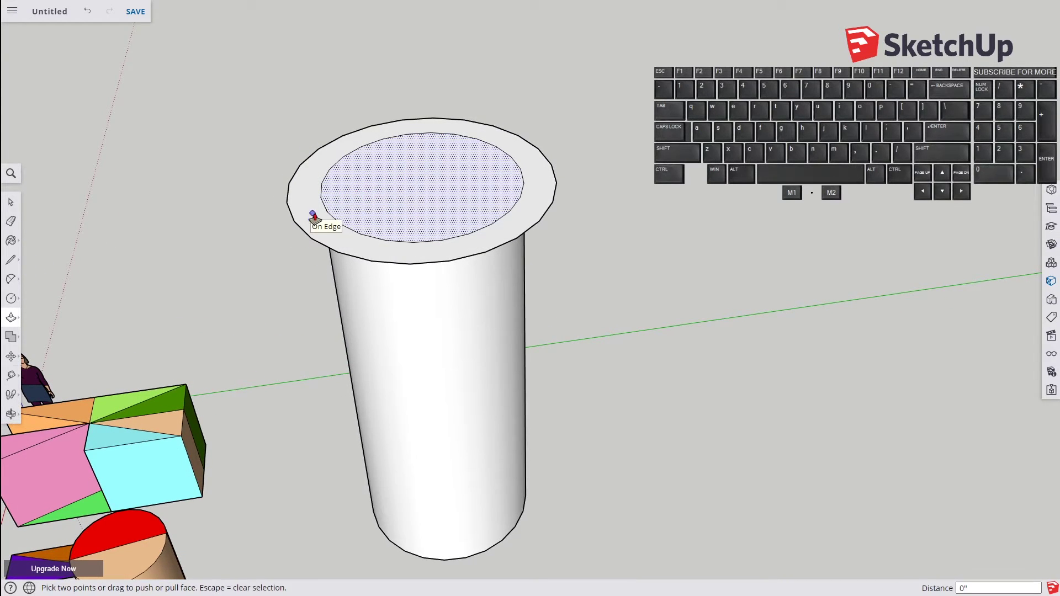
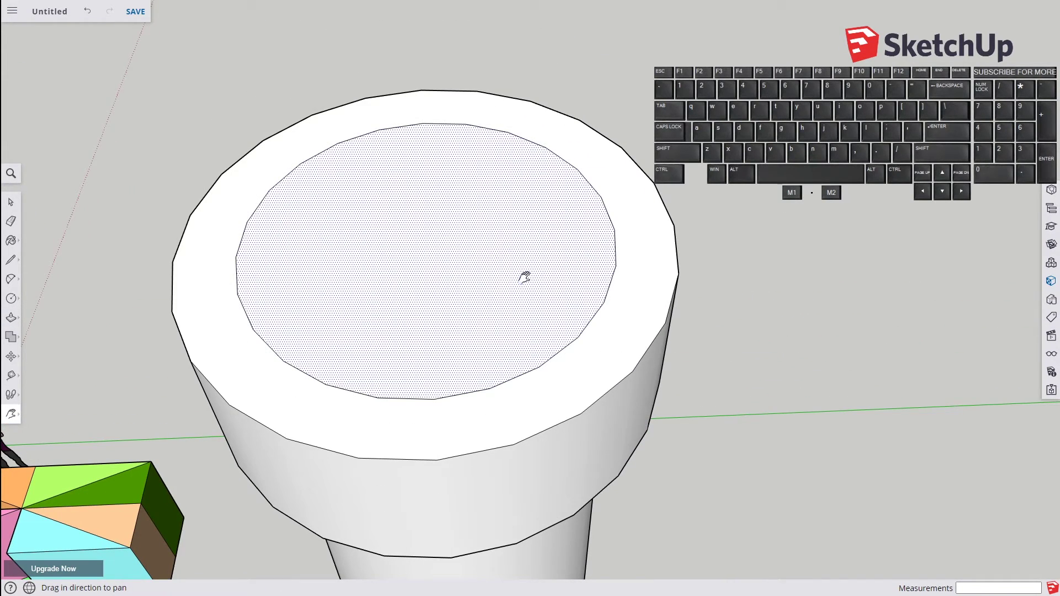
- Draw notch outlines on the rim with the Line tool for the battlements
{"action": "key", "text": "l"}
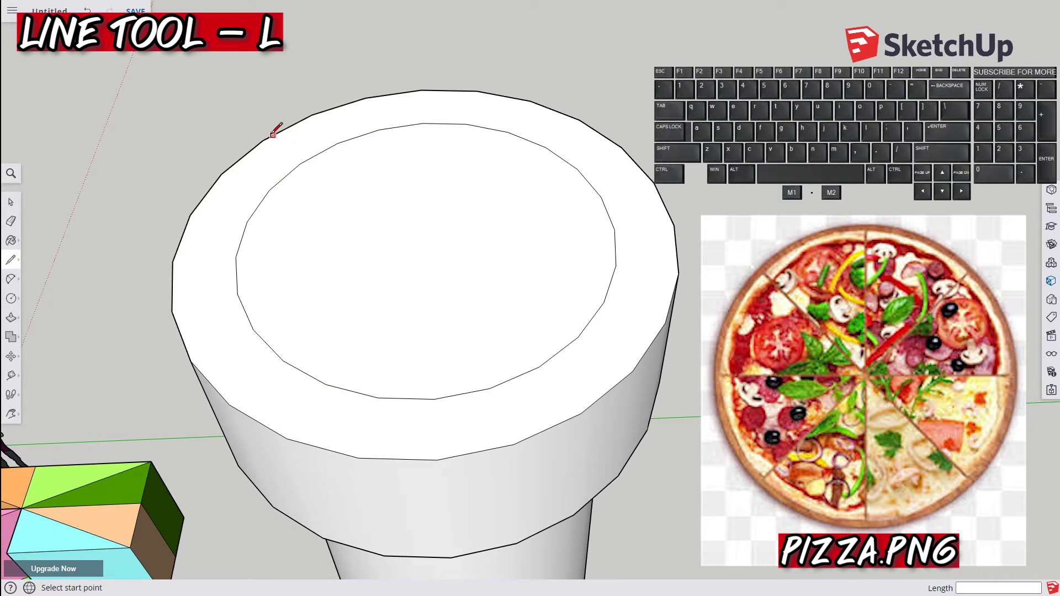
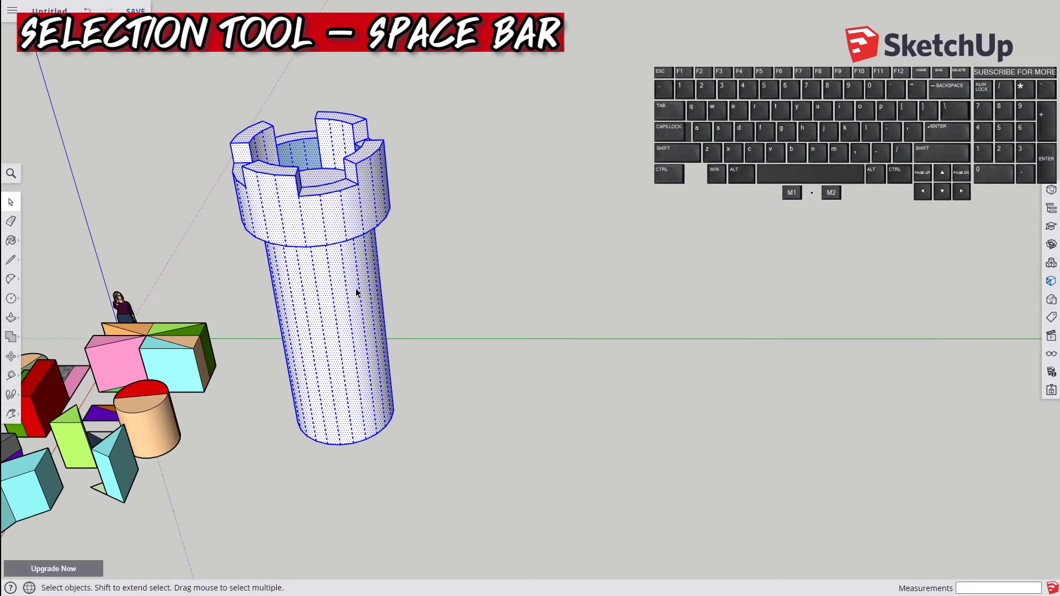
- Paint every face of the crenellated tower with the brick material
{"action": "key", "text": "b"}
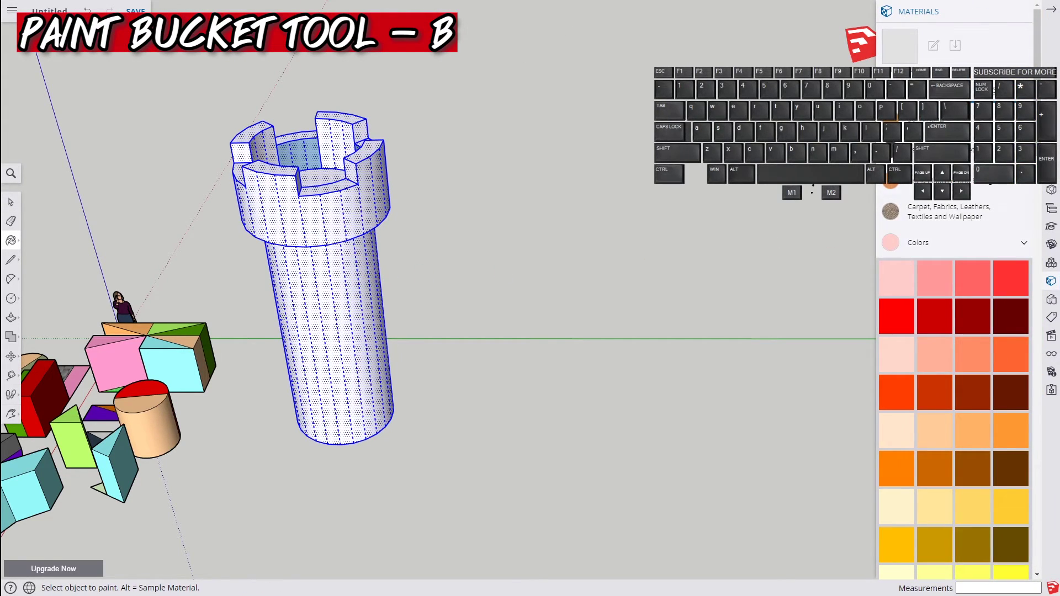
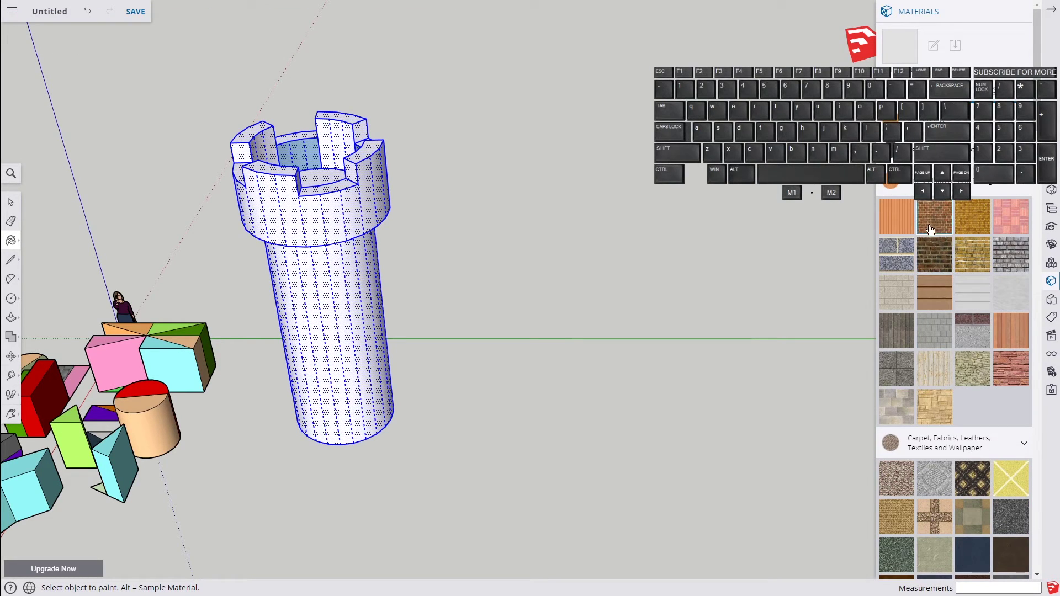
{"action": "left_click", "coordinate": [934, 221]}
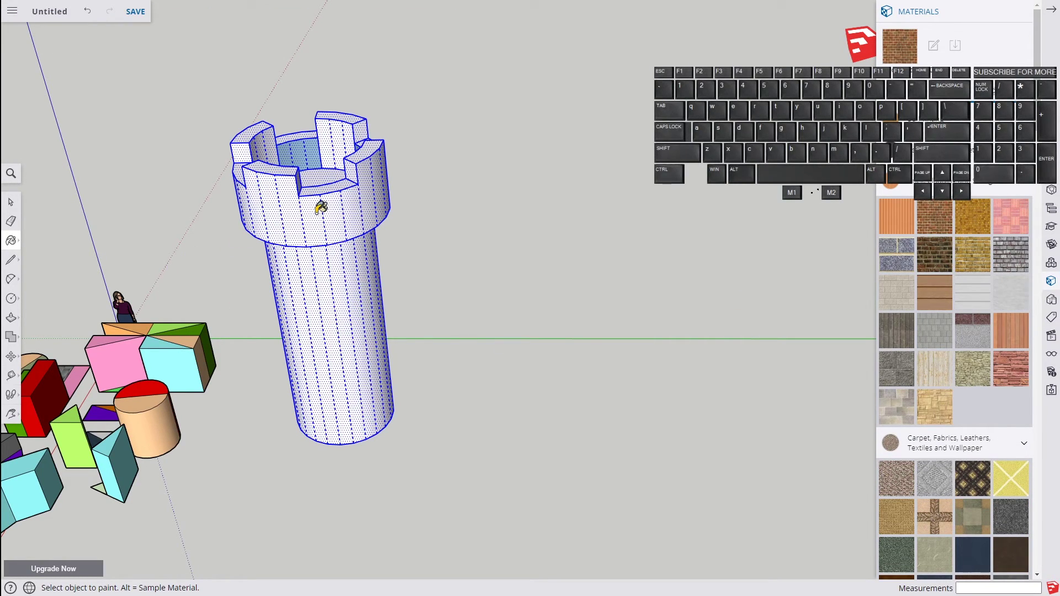
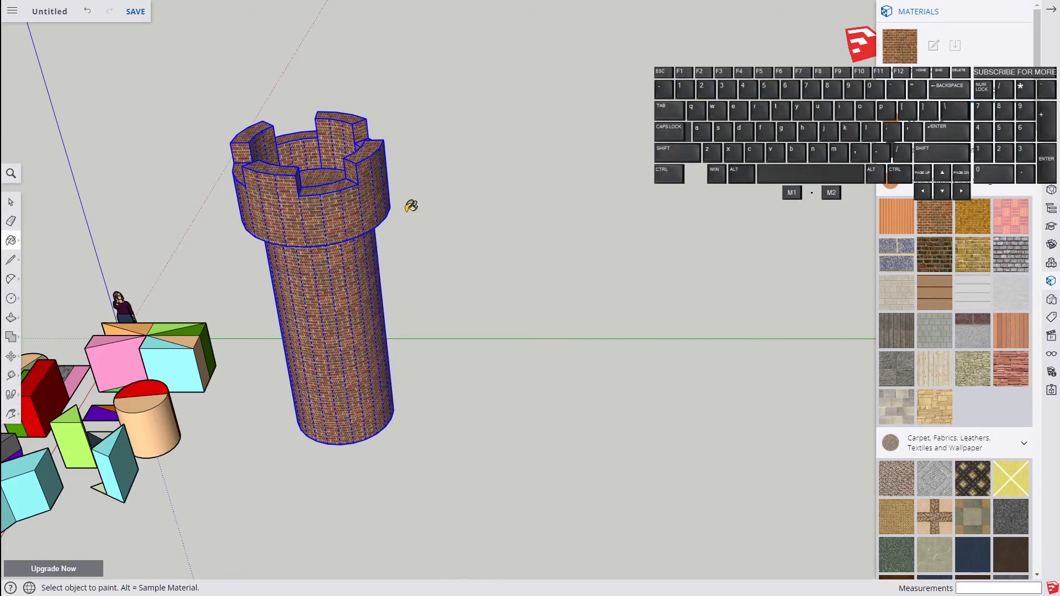
{"action": "key", "text": "space"}
{"action": "left_click", "coordinate": [710, 250]}
{"action": "key", "text": "h"}
{"action": "left_click", "coordinate": [675, 276]}
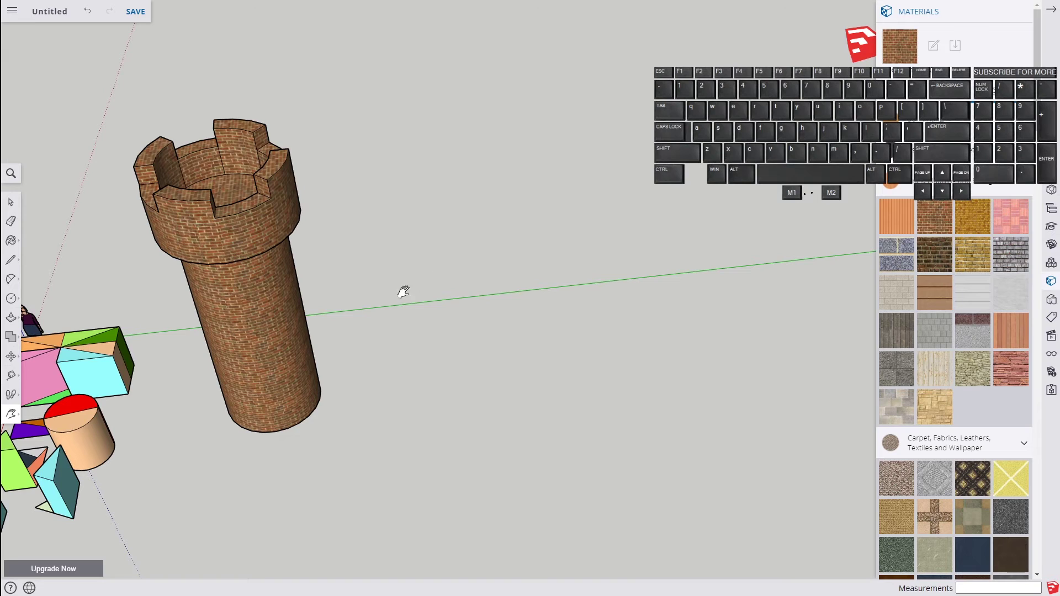
- Copy the tower aside and set up a wall between the two towers
{"action": "key", "text": "space"}
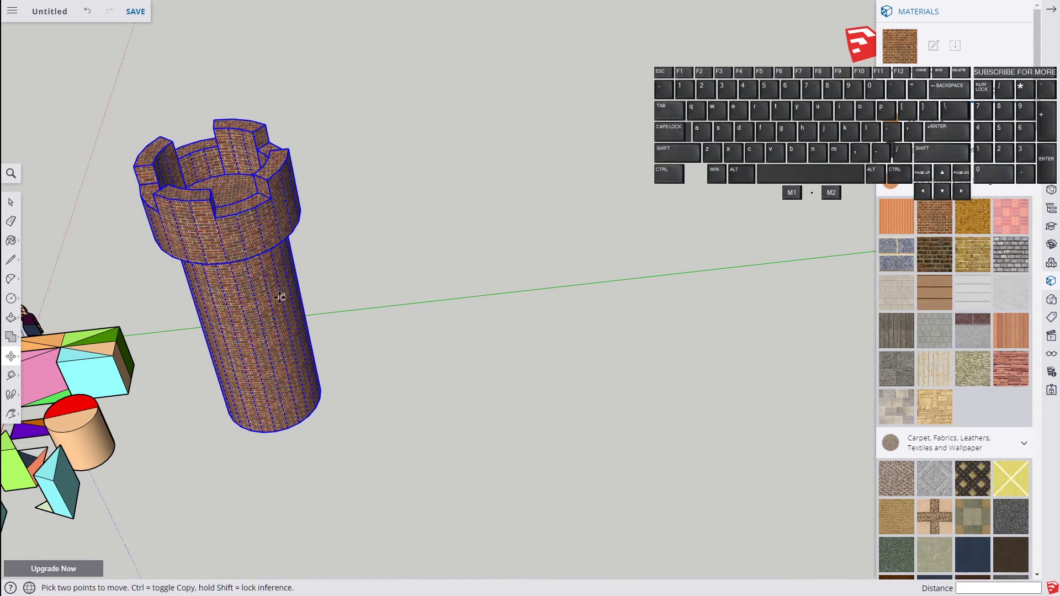
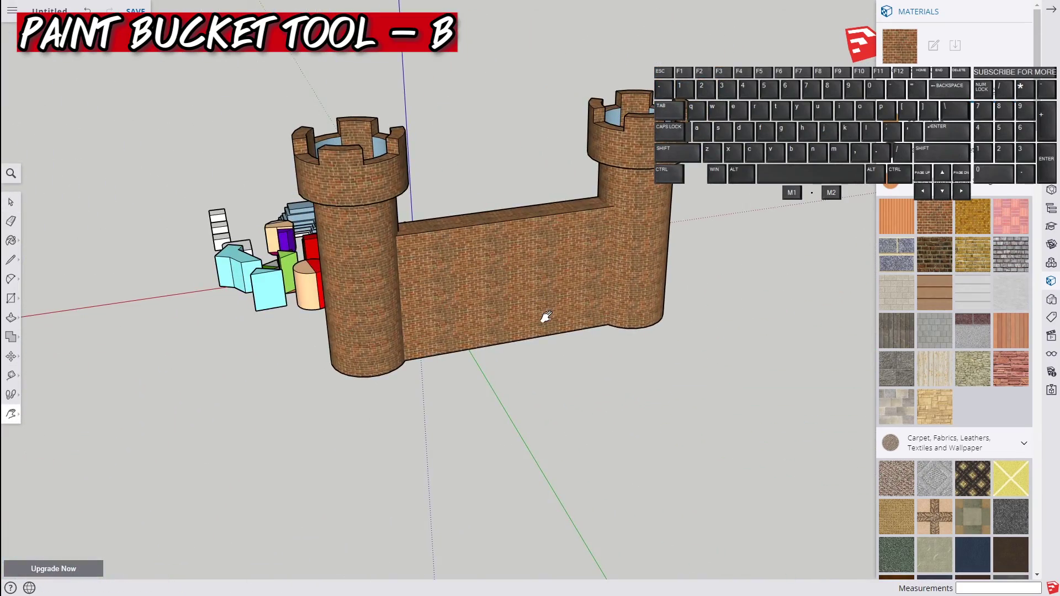
{"action": "left_click", "coordinate": [710, 309]}
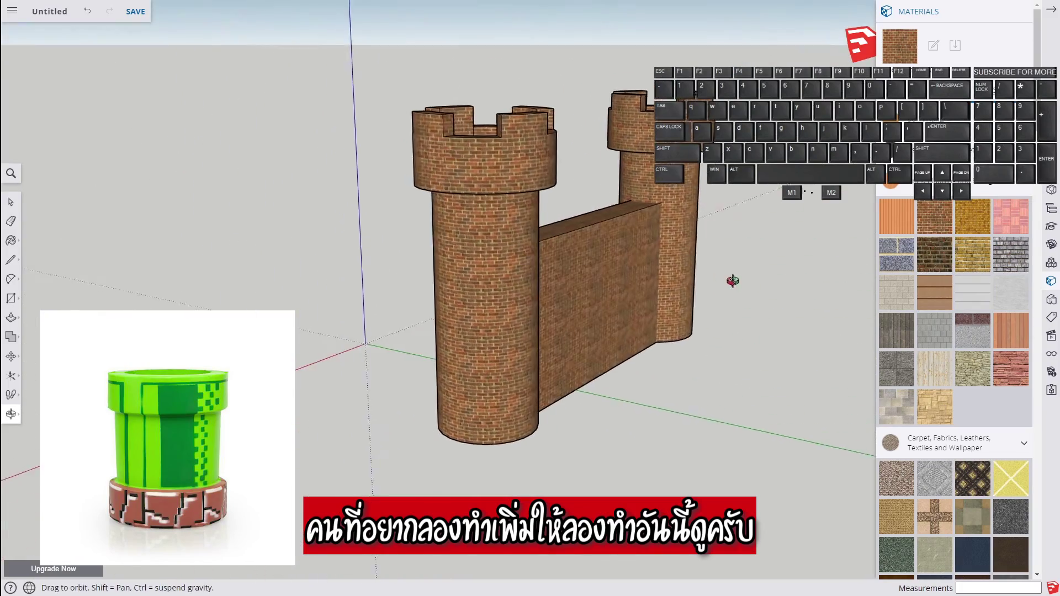
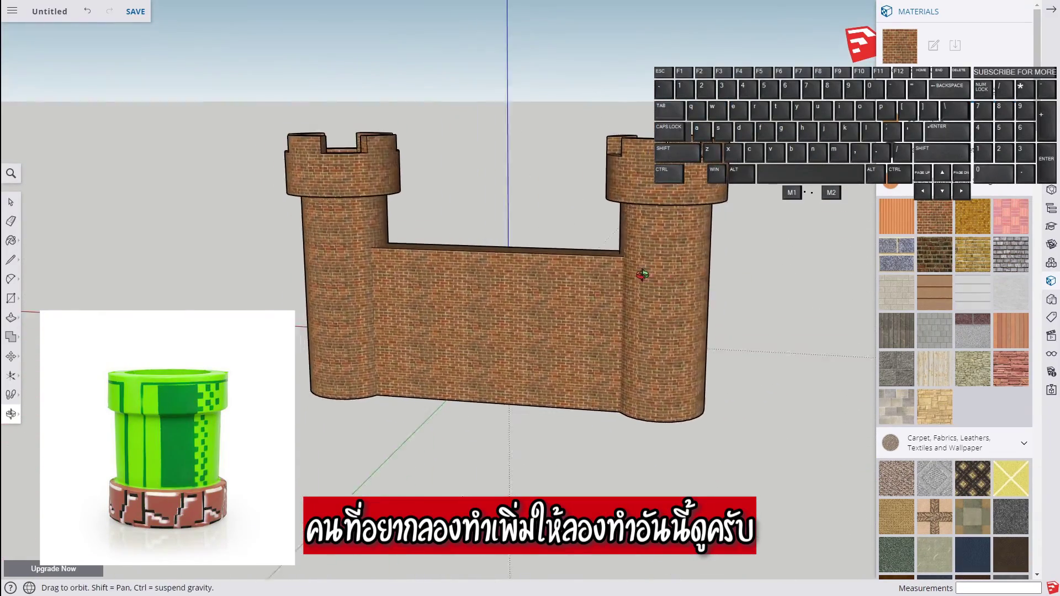
{"action": "left_click", "coordinate": [625, 331]}
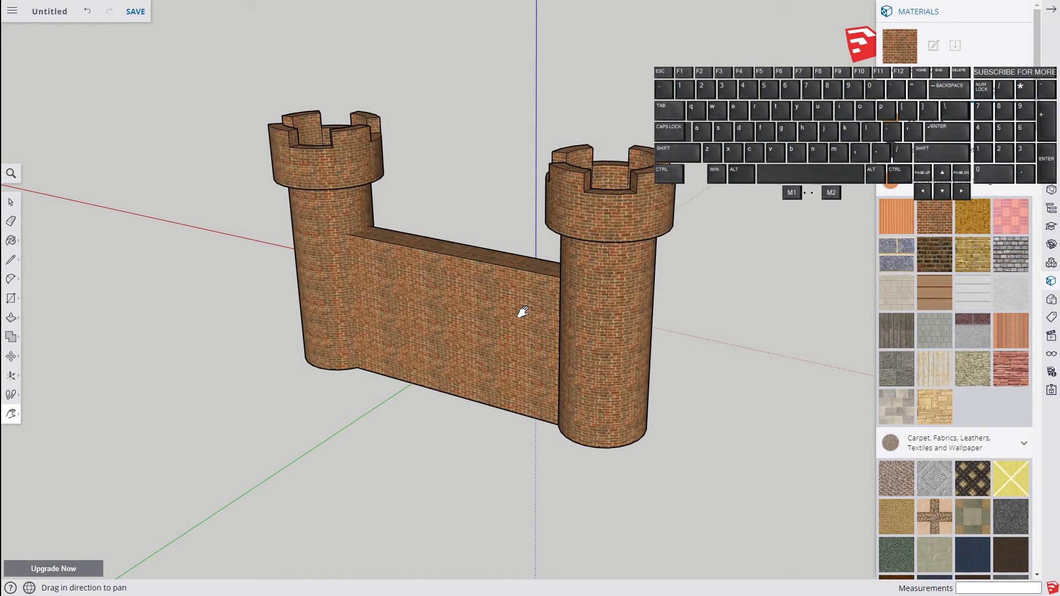